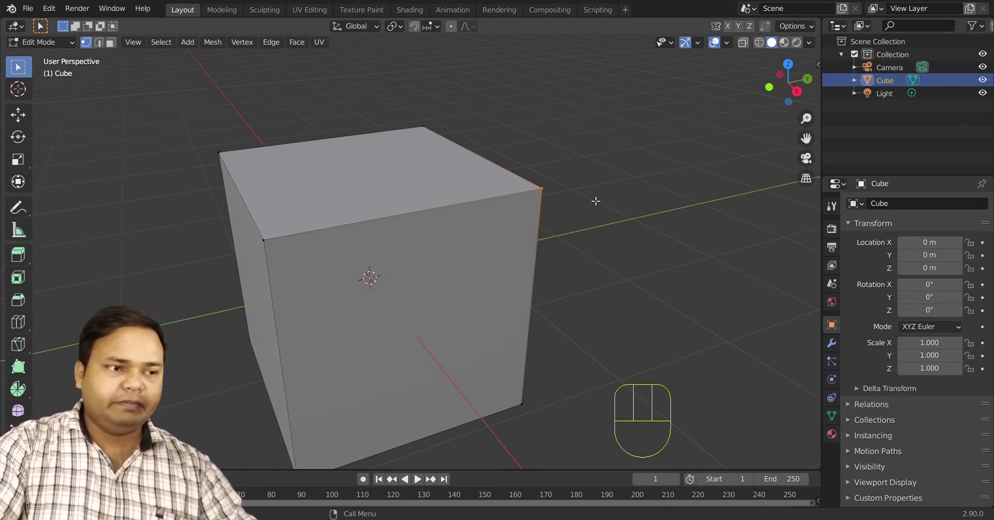
Select all of the default cube's geometry and centre it in the view
key(a)
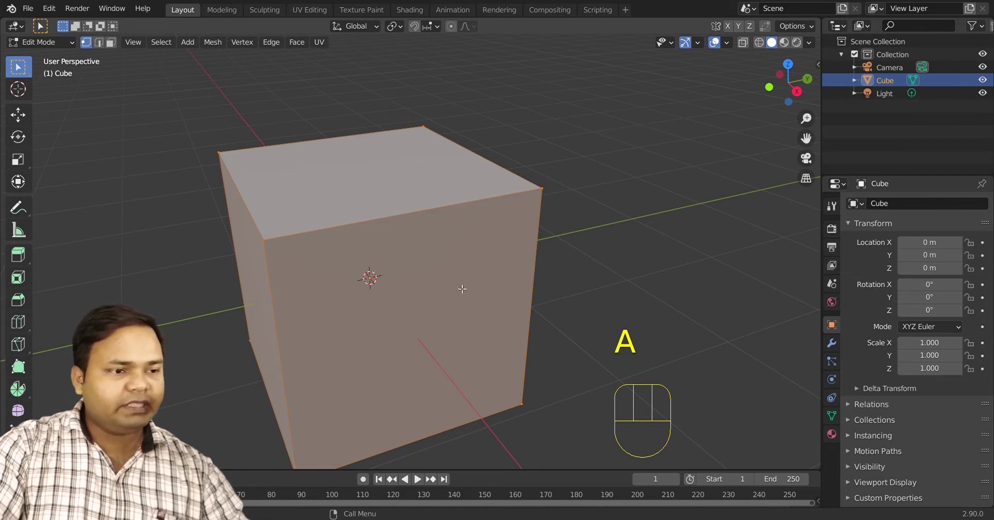
drag(481, 285, 531, 247)
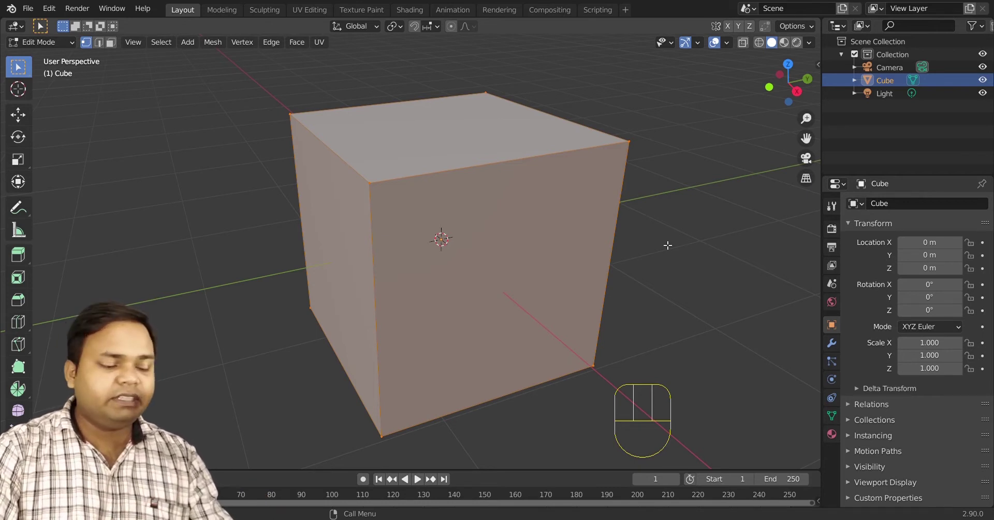
Scale the cube along Z to about 0.1 of its height, forming the seat slab
key(s)
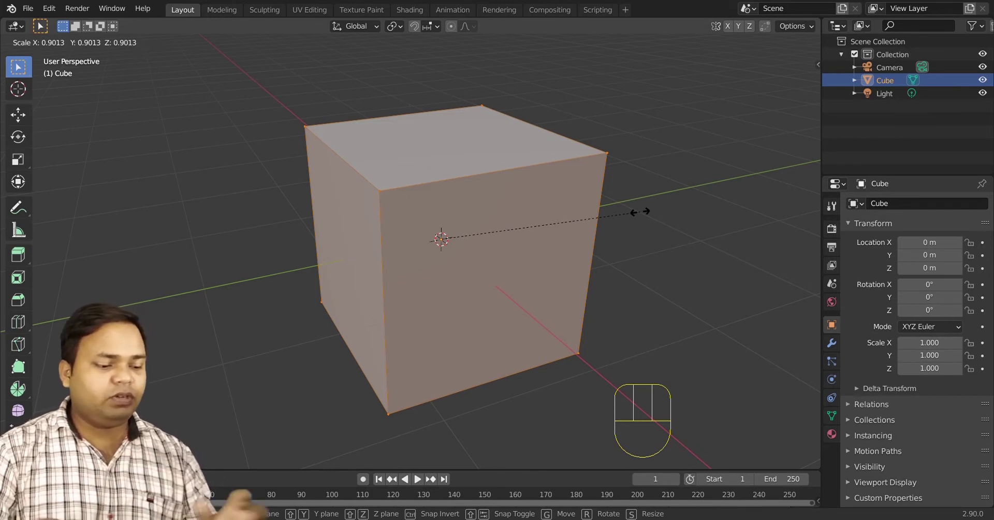
key(z)
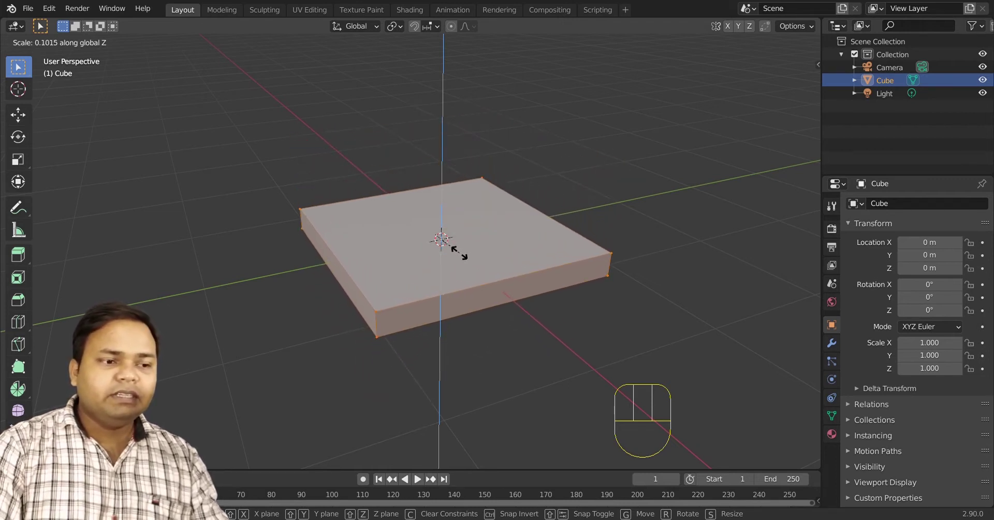
click(463, 253)
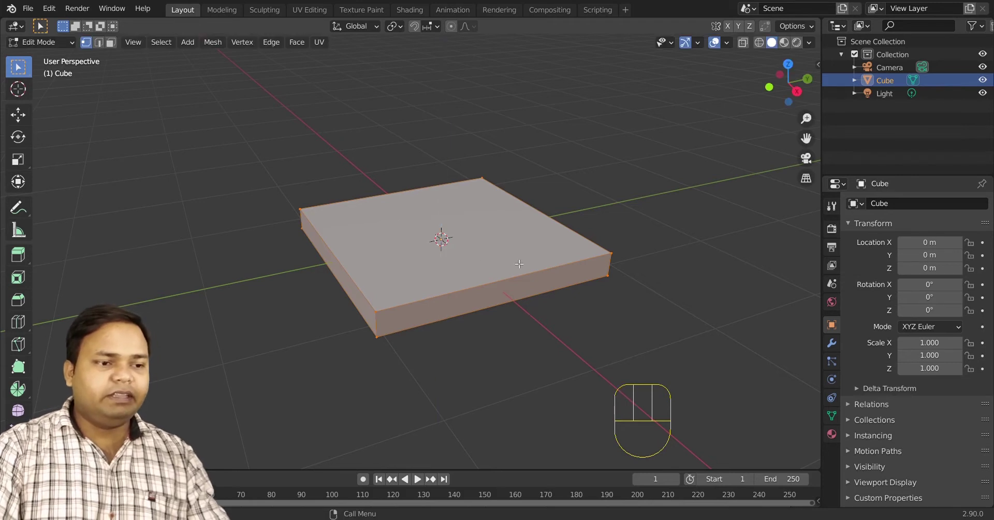
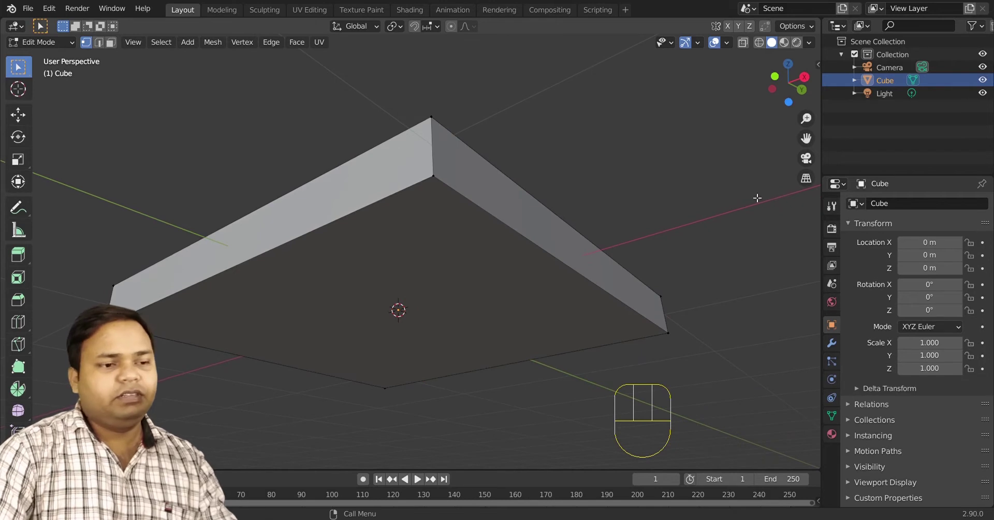
In face select mode, select the slab's underside face and cut across it
click(451, 297)
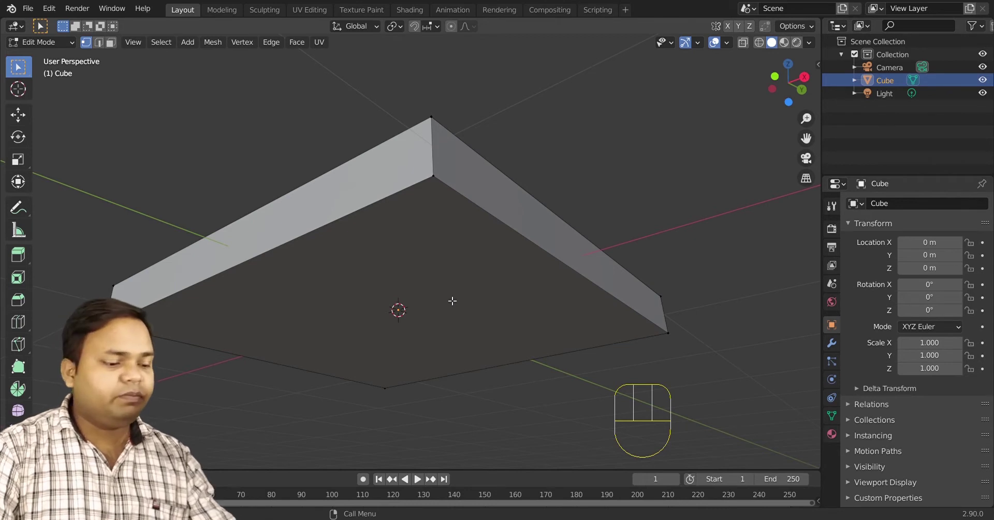
key(3)
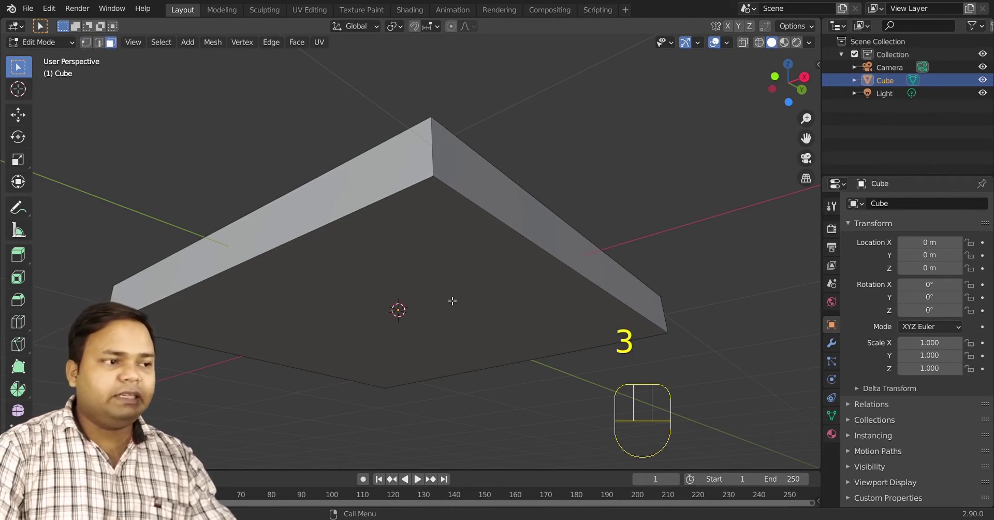
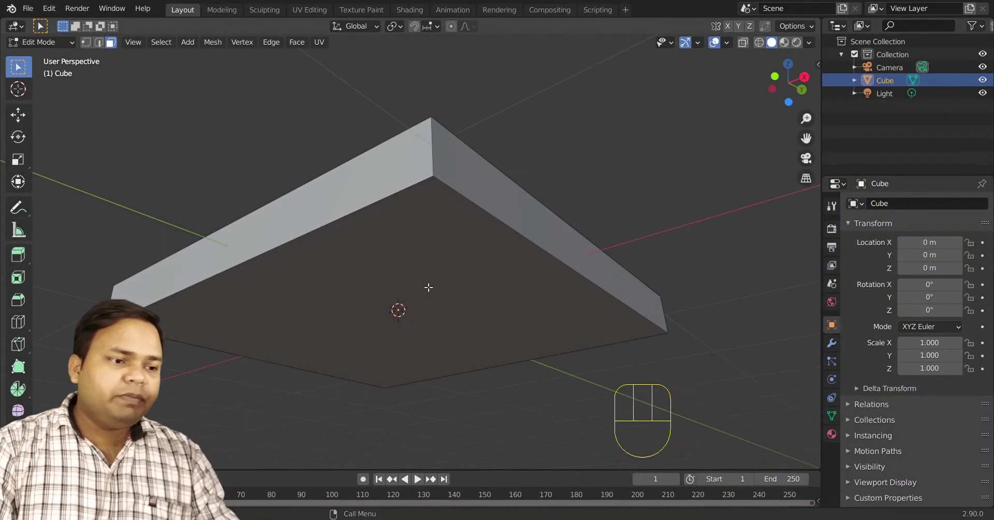
click(426, 270)
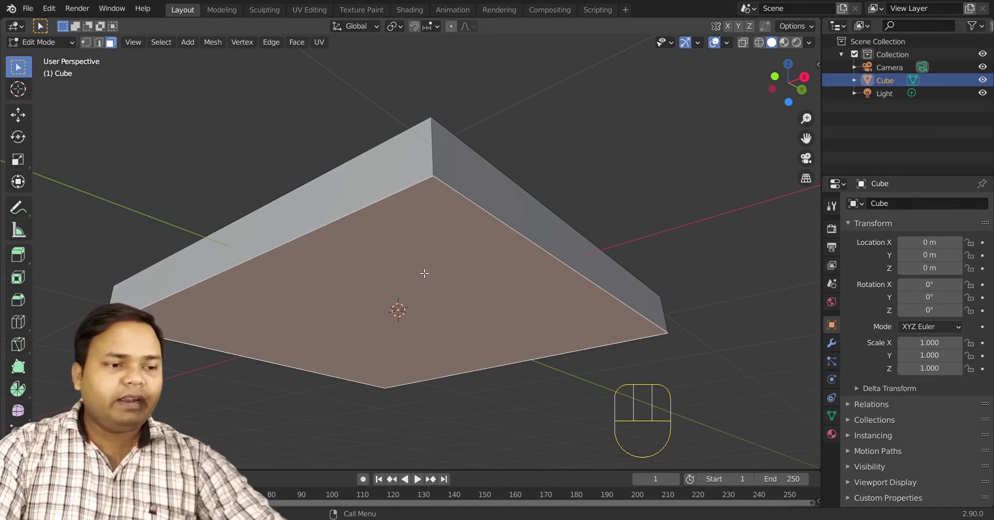
drag(423, 274, 359, 265)
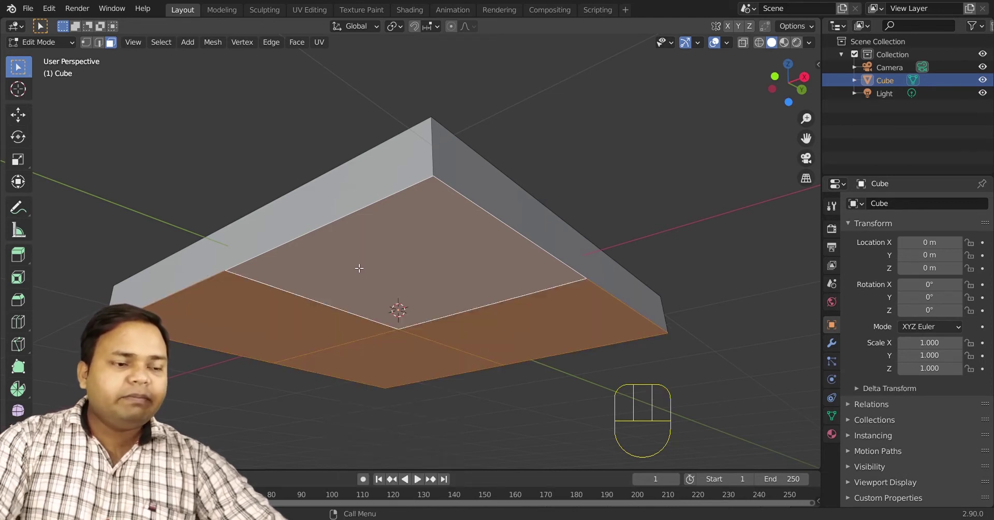
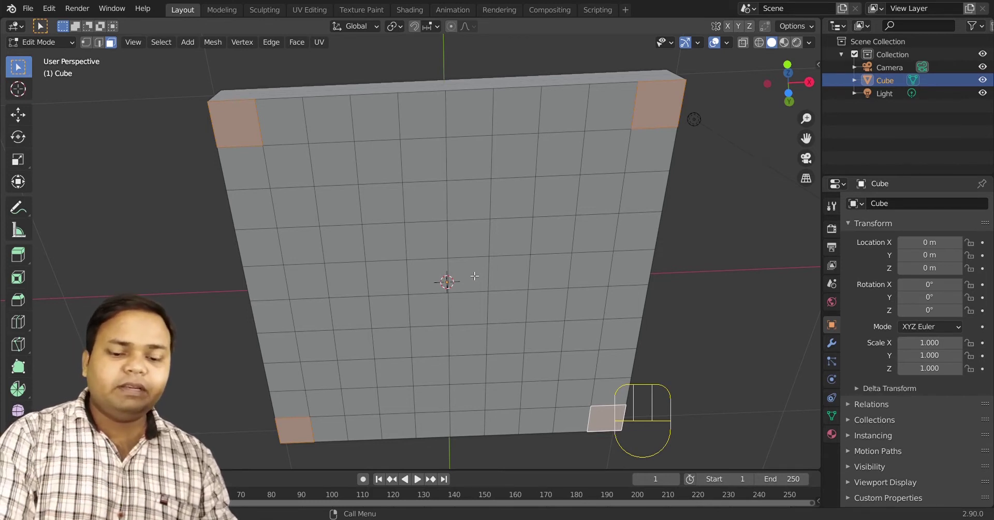
Extrude the four corner faces downward about 1.76 m into the chair legs
key(KP_1)
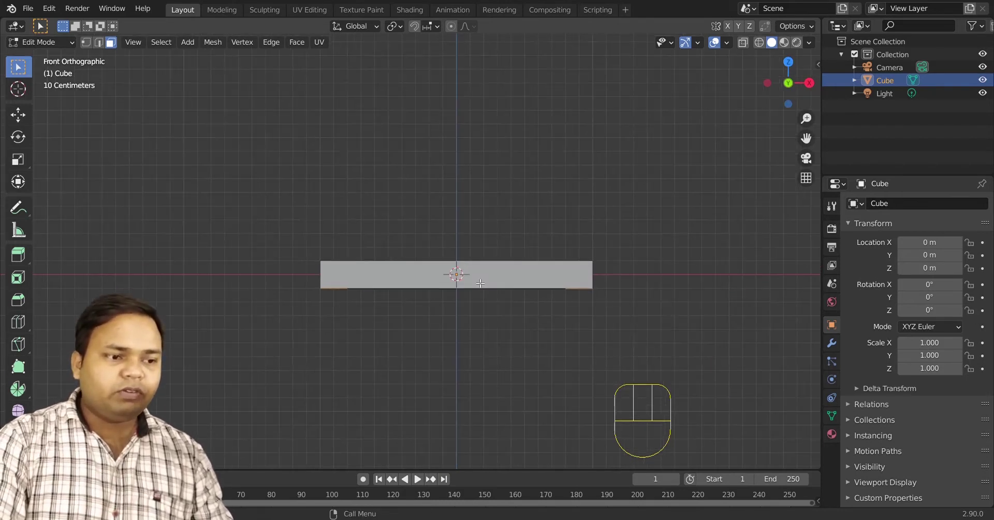
drag(489, 345, 443, 246)
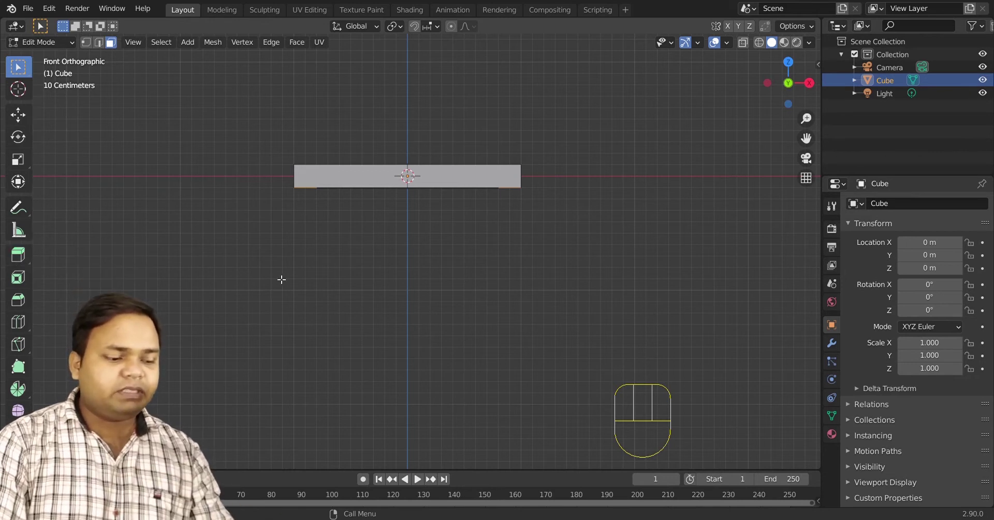
key(e)
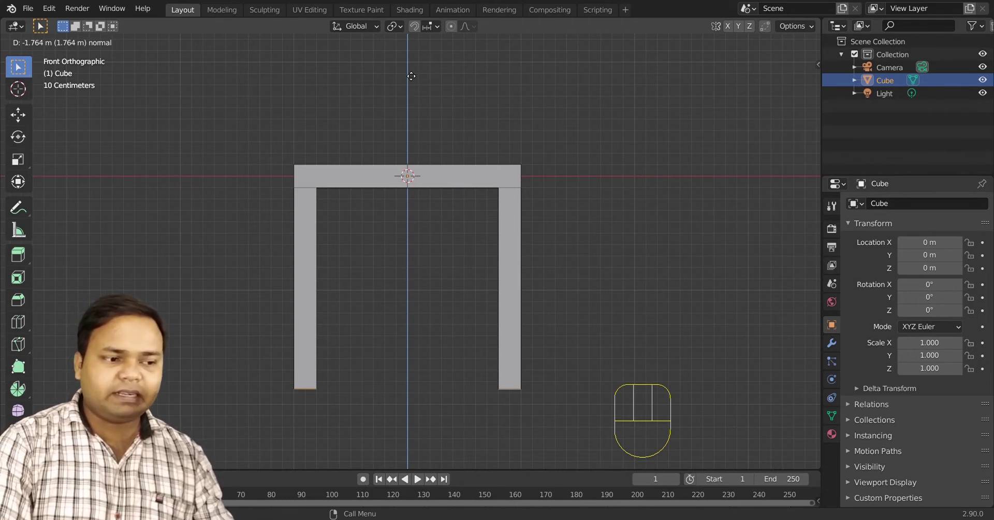
click(410, 72)
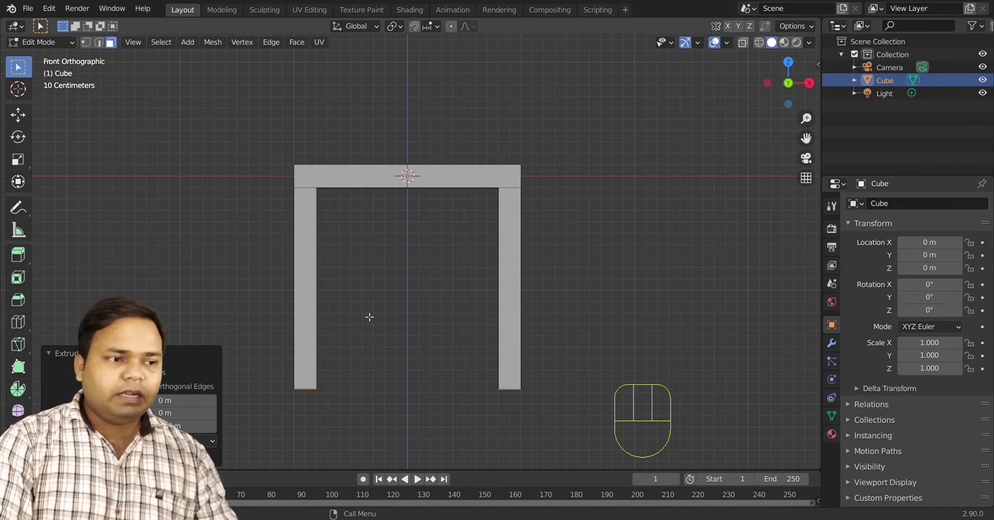
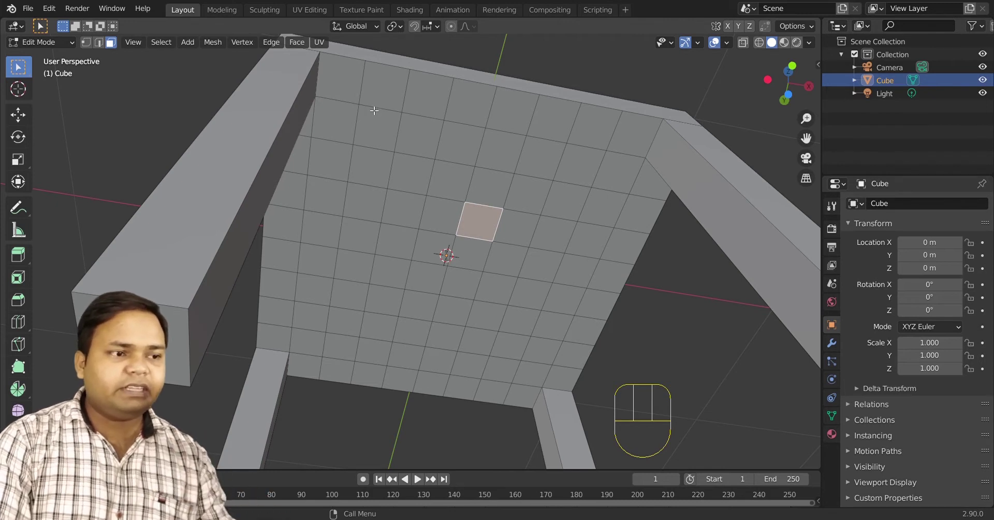
Select all the small grid faces on the seat and dissolve them into one face
drag(364, 90, 496, 128)
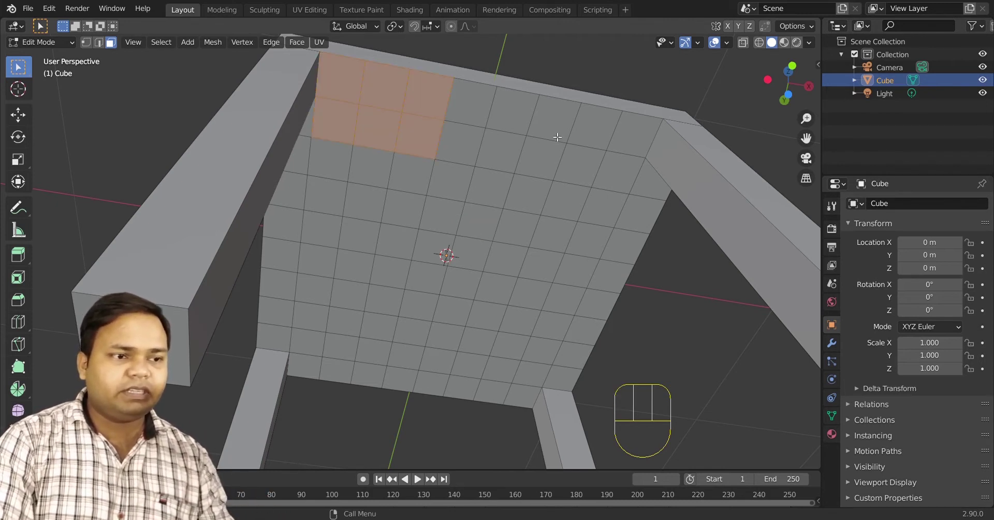
click(471, 107)
click(465, 143)
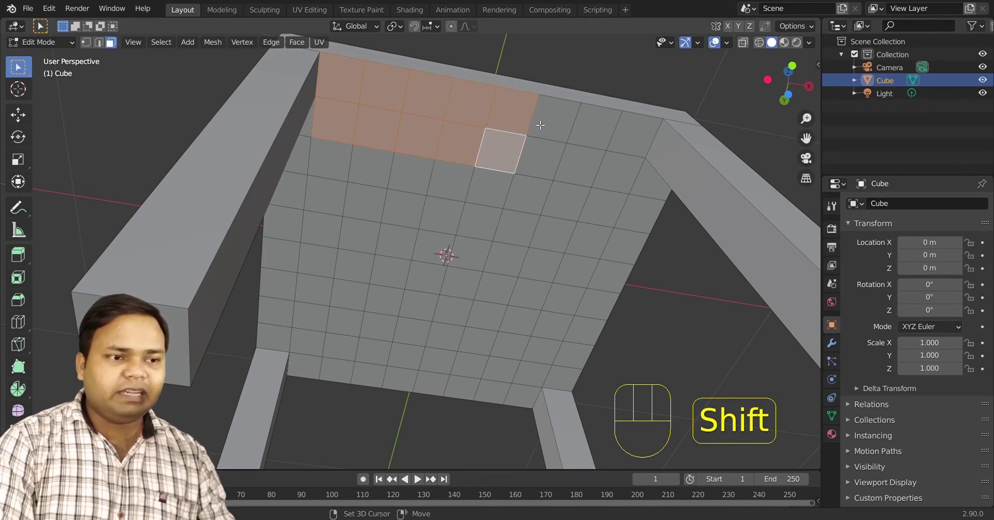
drag(601, 118, 595, 146)
click(592, 176)
drag(631, 141, 624, 170)
click(624, 172)
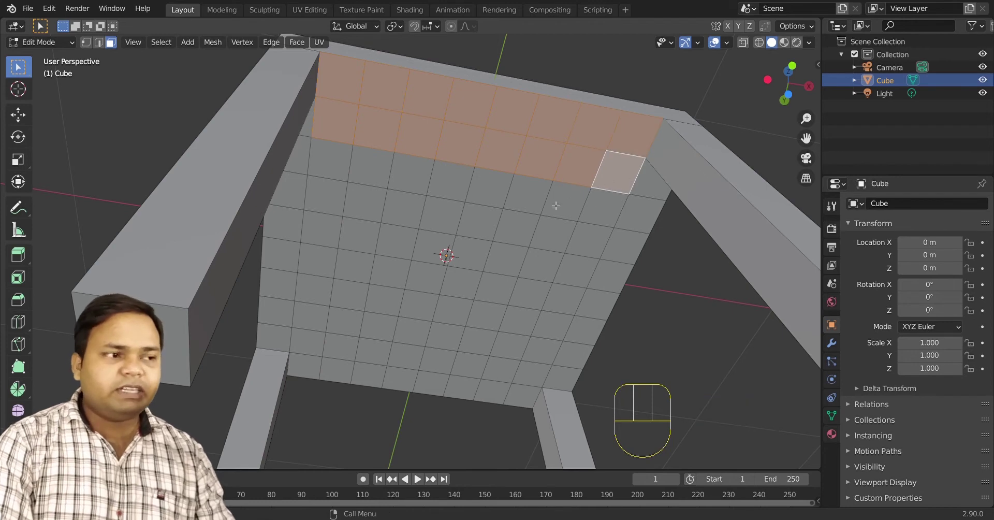
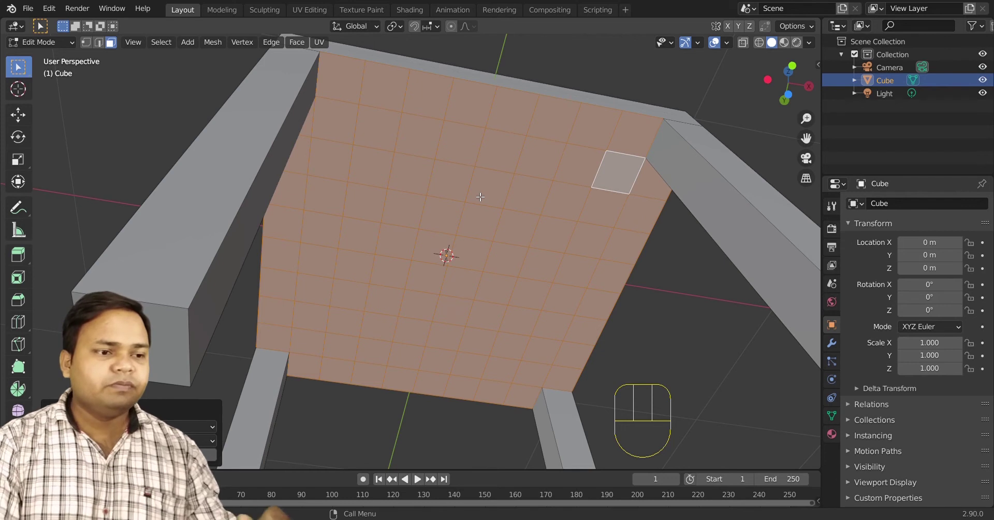
drag(476, 158, 448, 402)
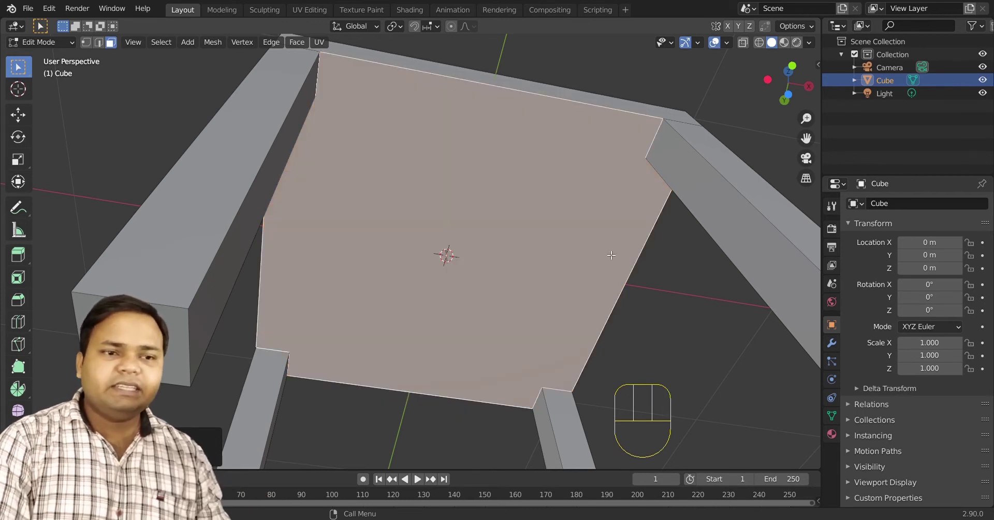
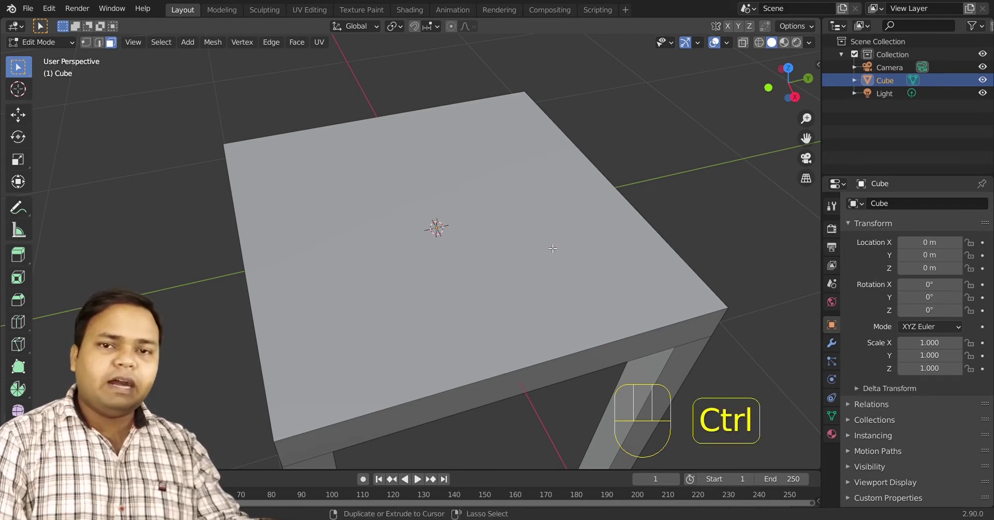
Loop-cut the seat top near its back edge, then select the large top face
key(ctrl+r)
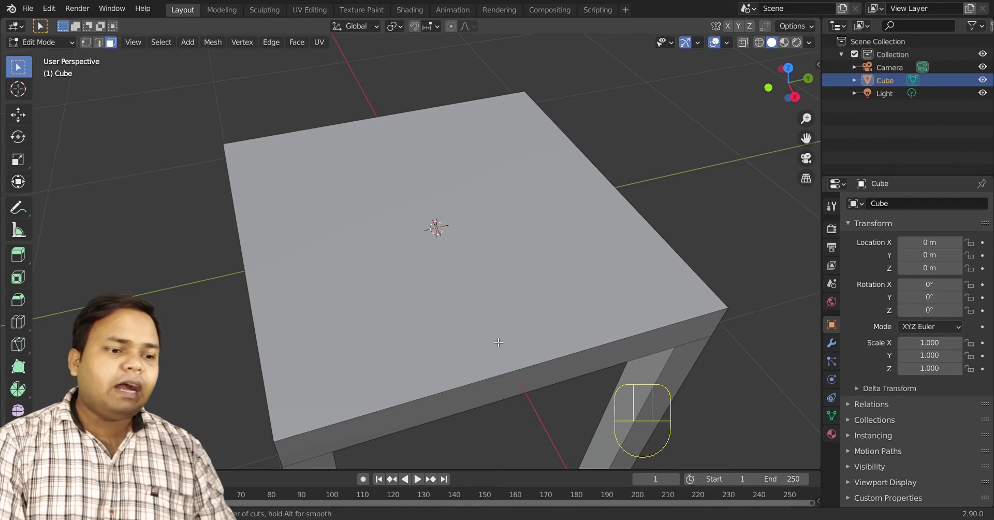
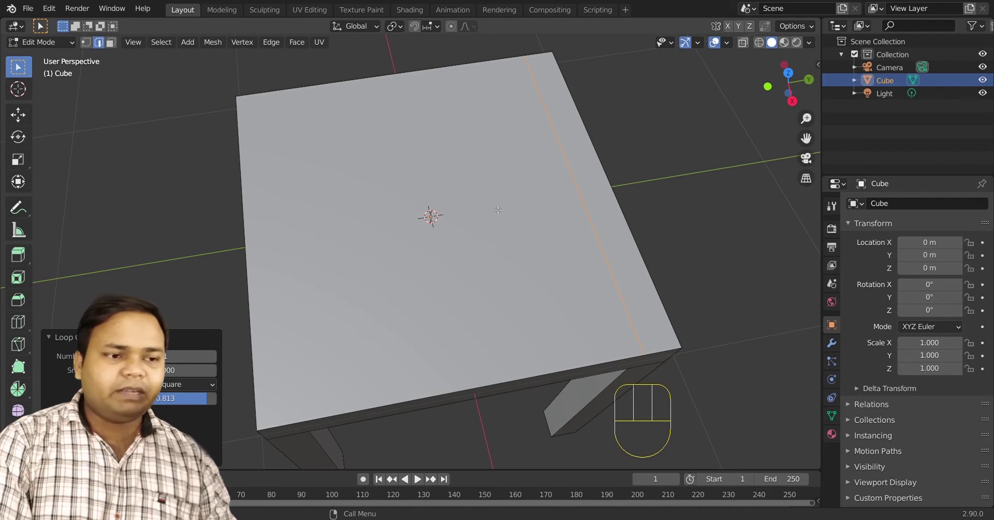
key(3)
click(489, 258)
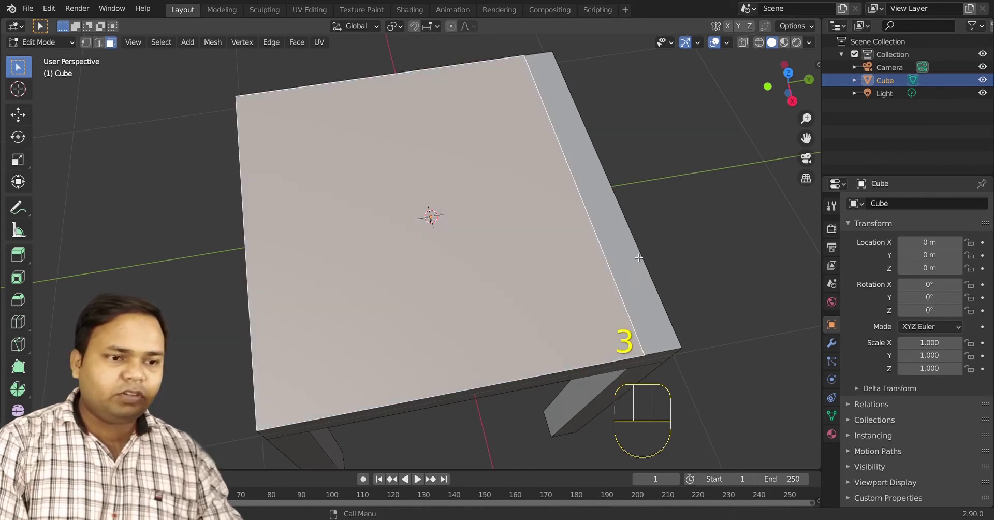
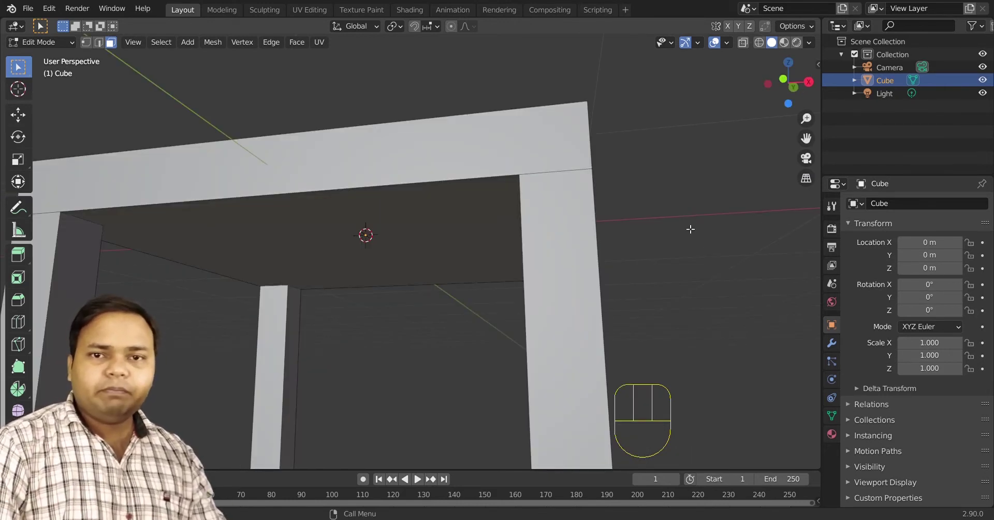
Check the chair from side, front and top, select the narrow back strip, end in right view
key(KP_3)
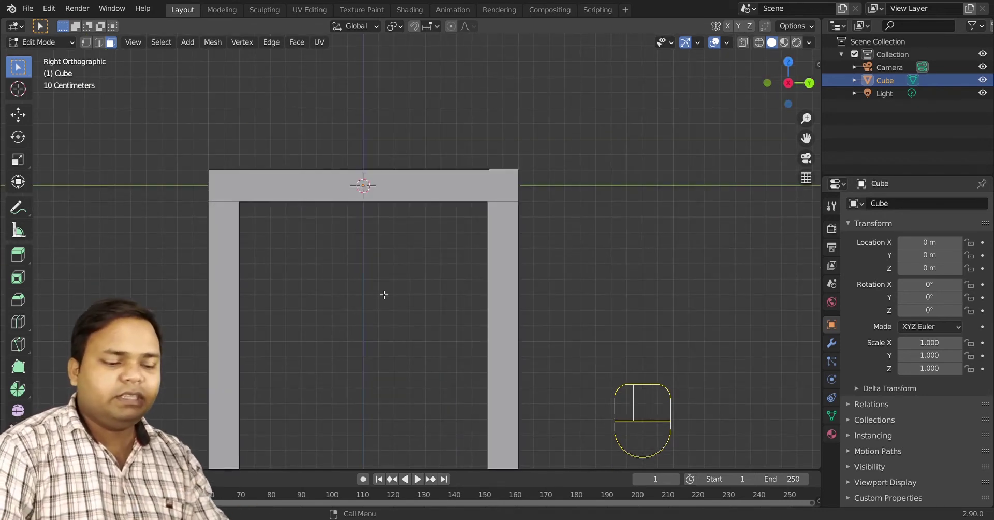
key(KP_1)
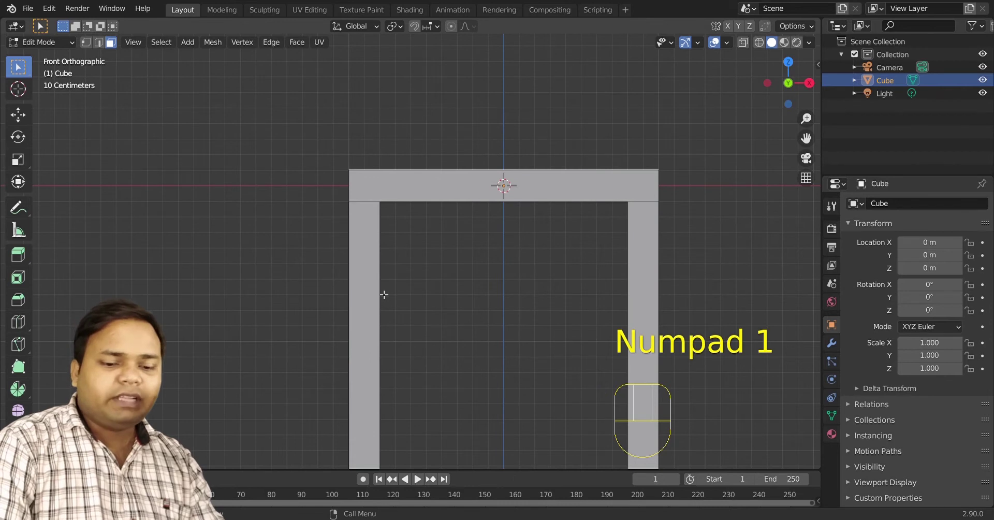
key(KP_3)
key(KP_7)
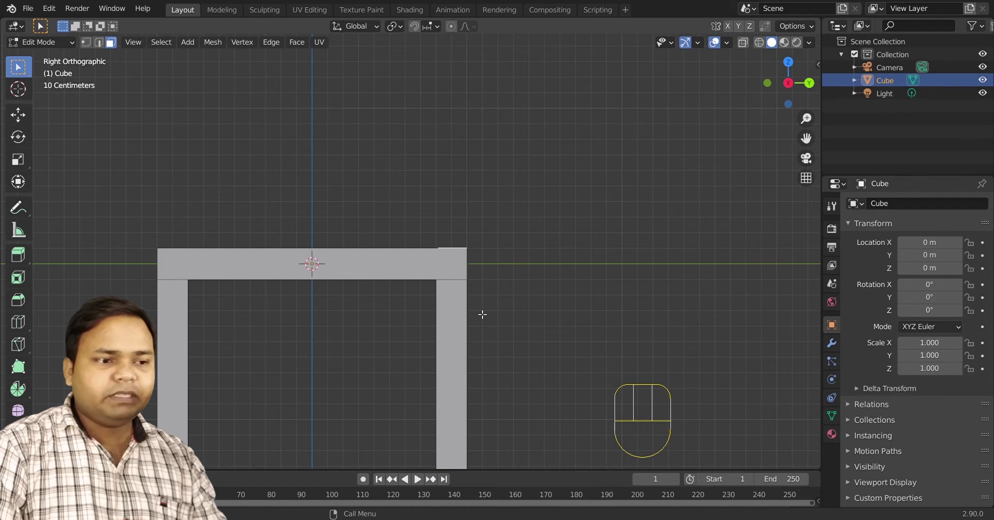
key(KP_Decimal)
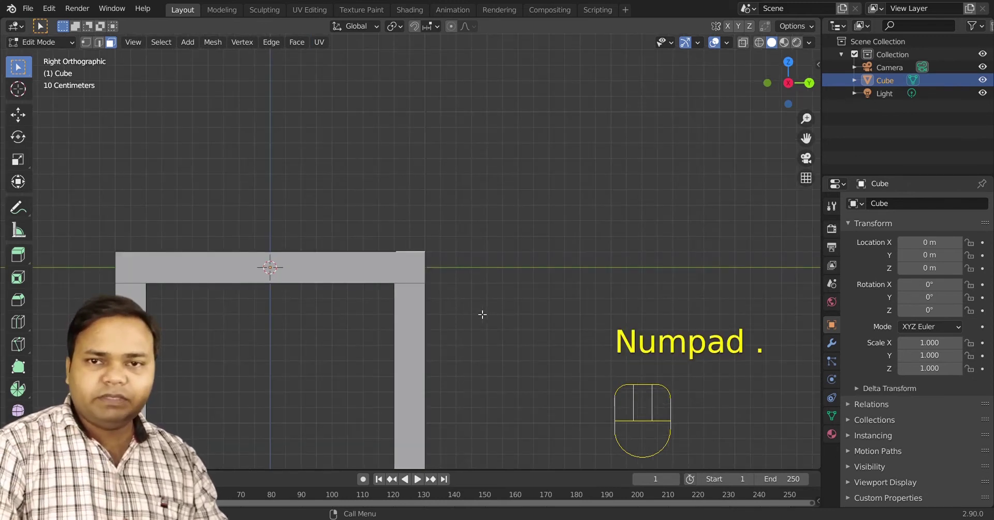
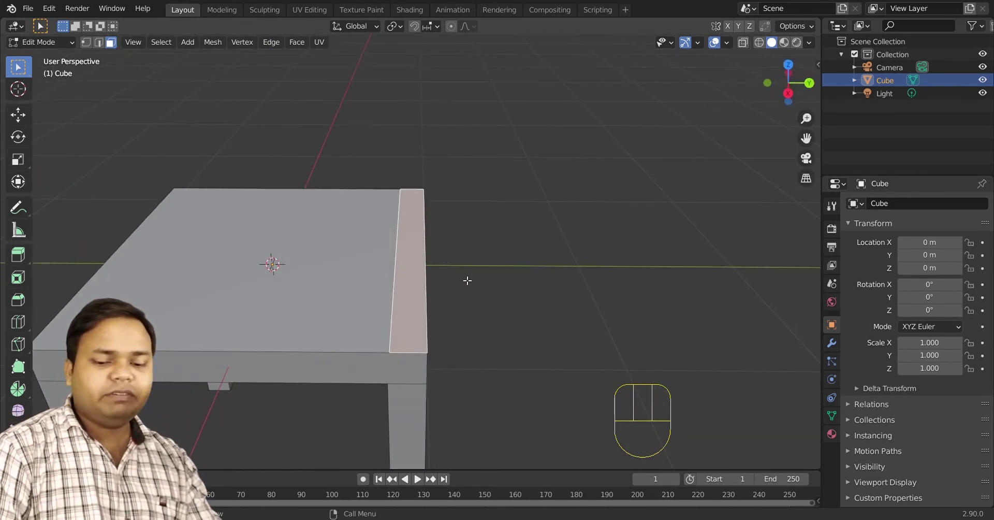
key(KP_3)
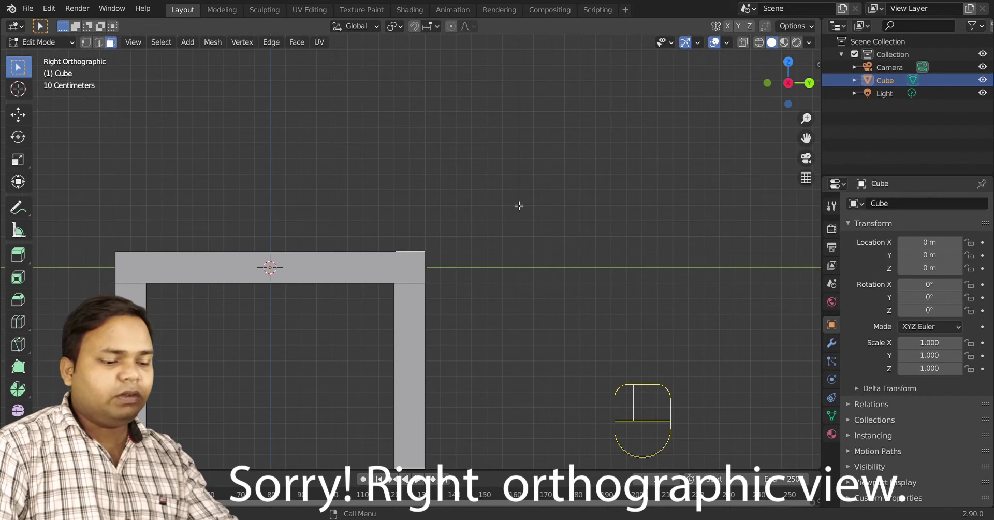
Rotate the narrow back strip about 10.3° backwards, viewed from the right
key(r)
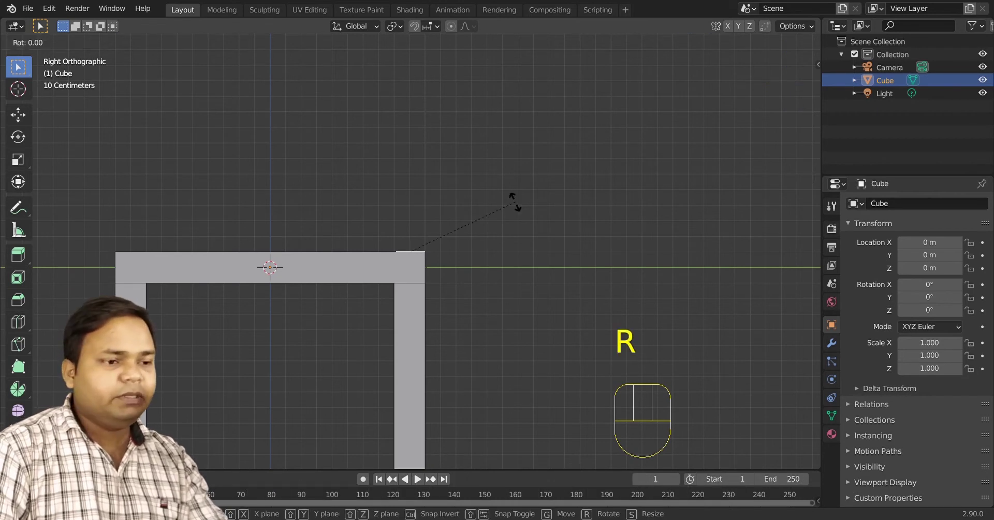
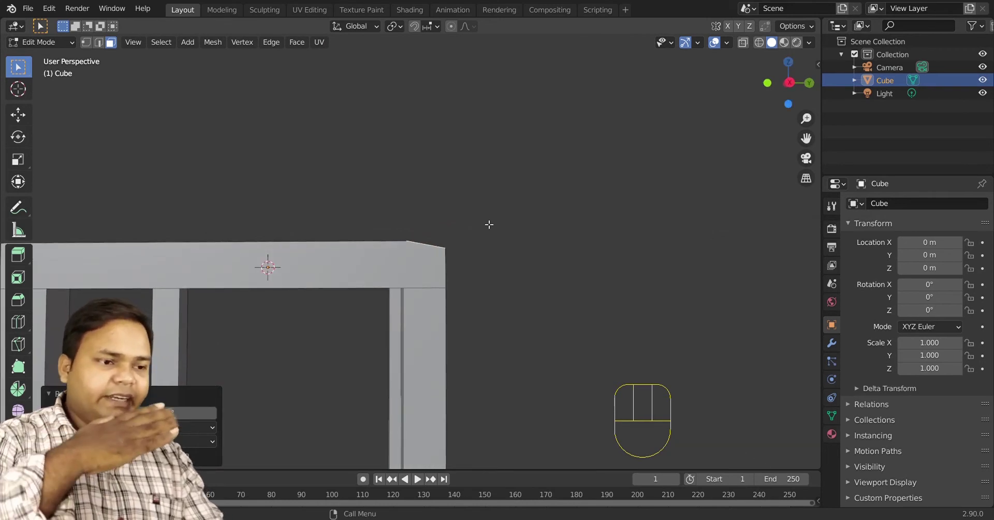
key(KP_3)
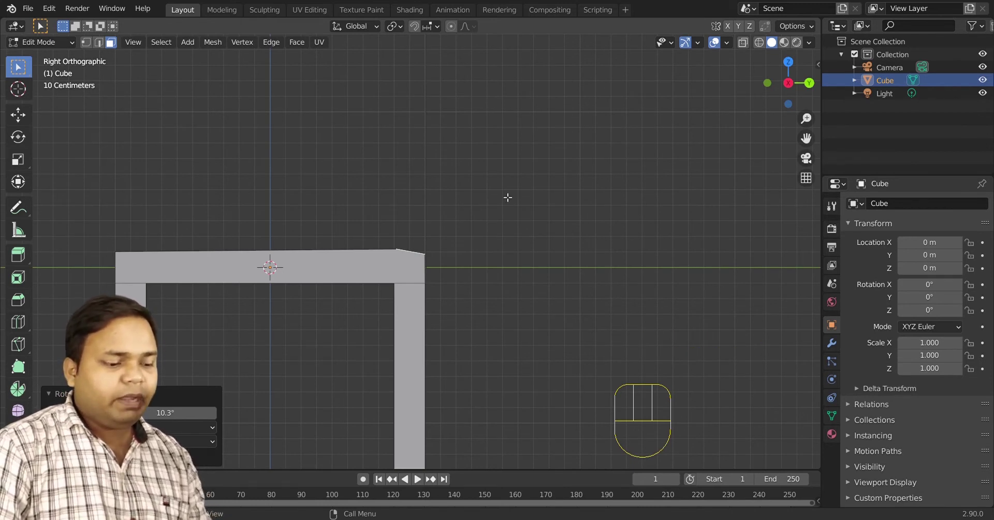
Extrude the tilted strip upward about 1.08 m and pull its top higher into a backrest
key(e)
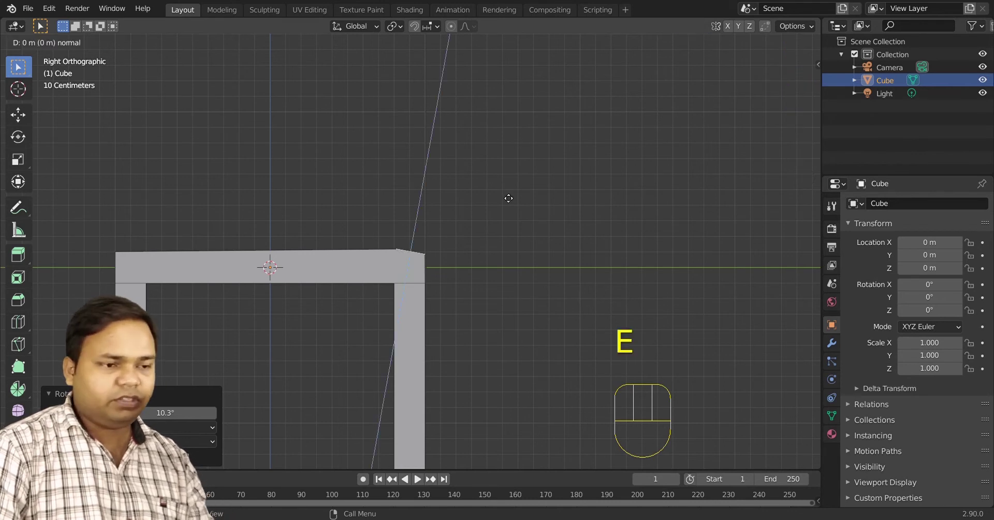
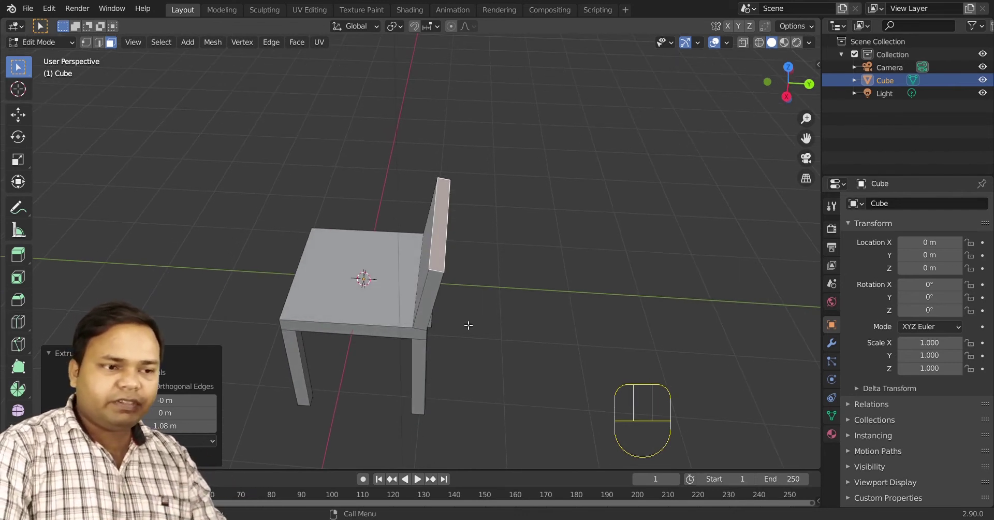
key(KP_3)
key(Escape)
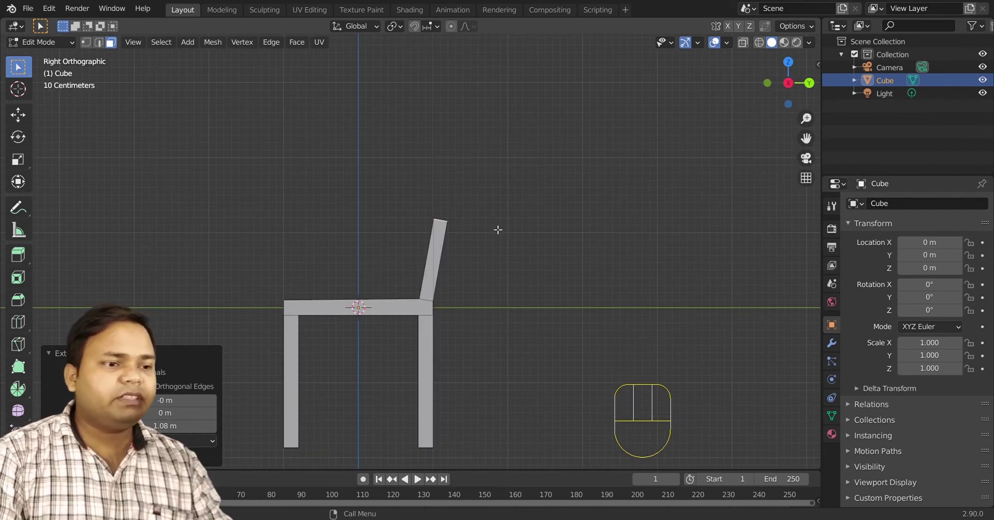
key(g)
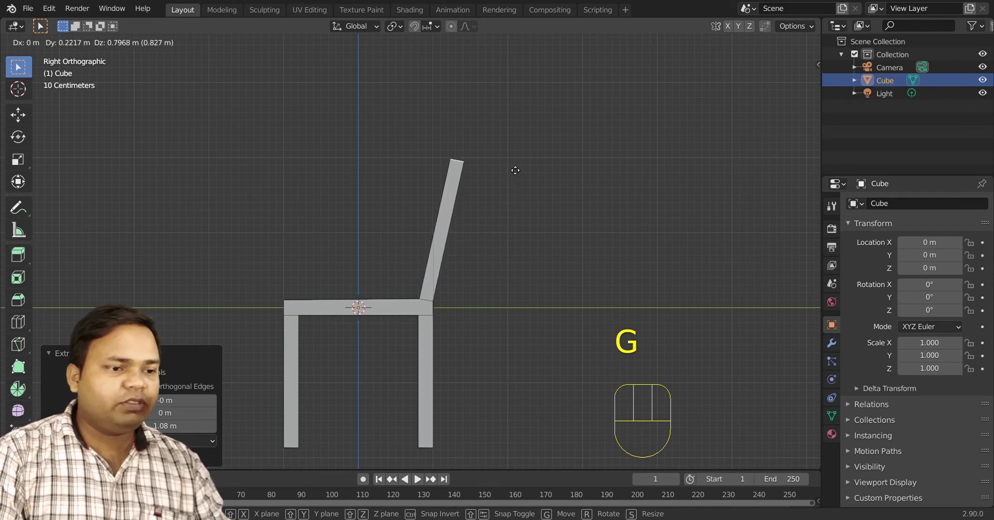
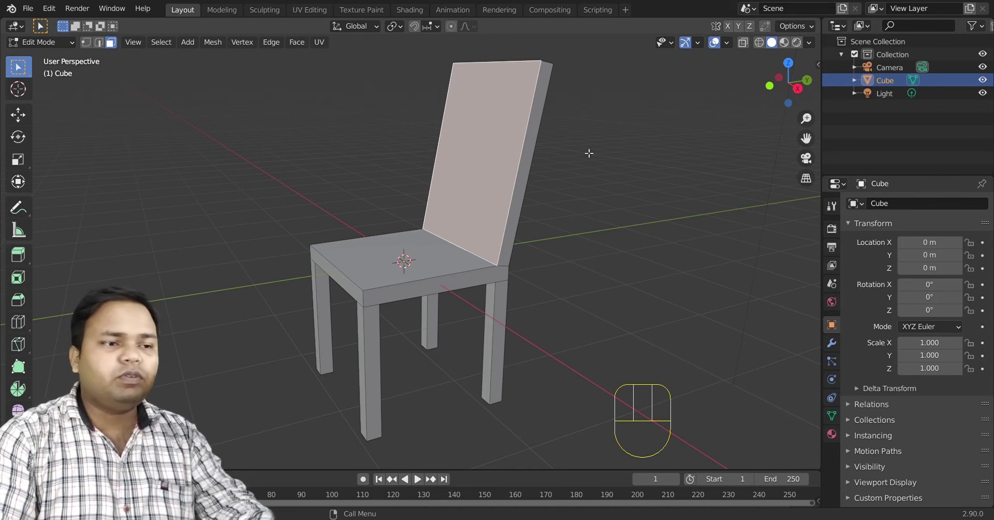
Inset two nested frames on the backrest face, pushing each inner panel inward
key(i)
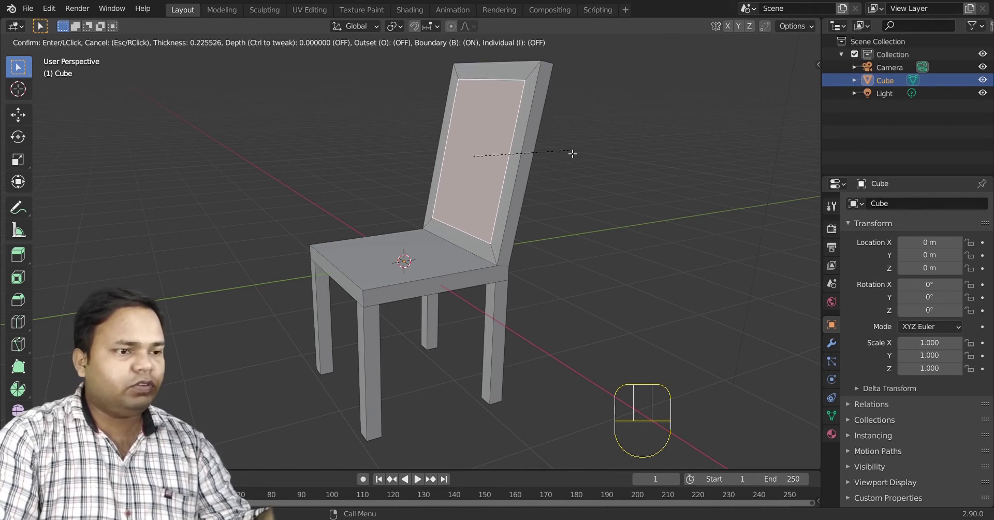
click(572, 150)
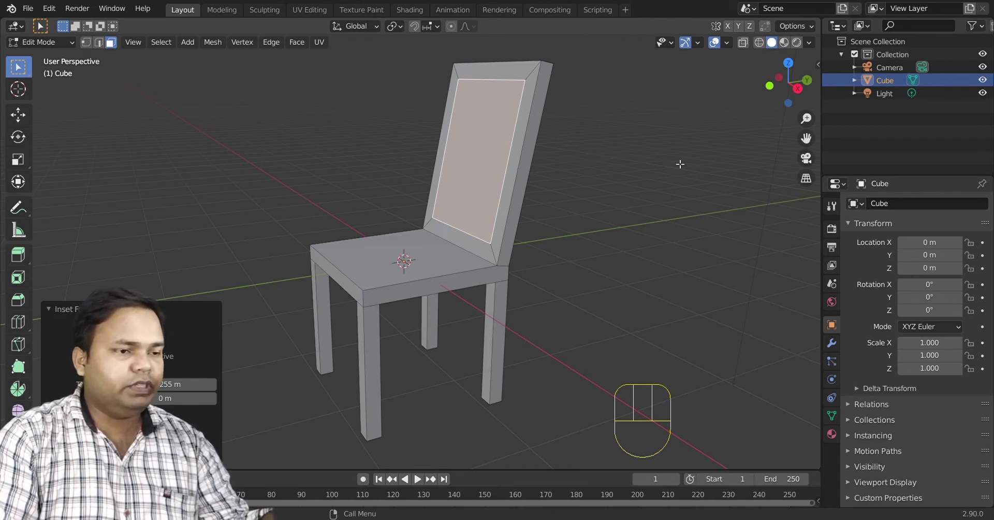
key(e)
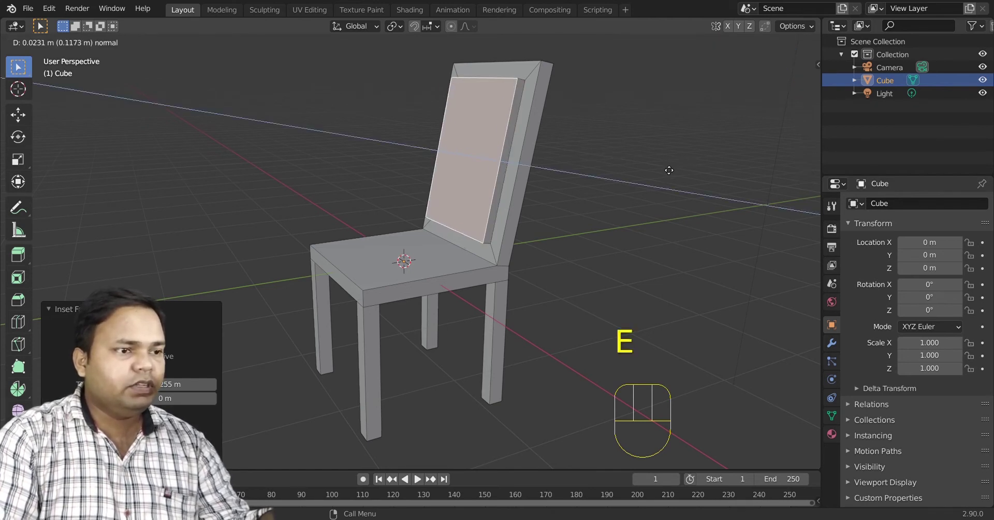
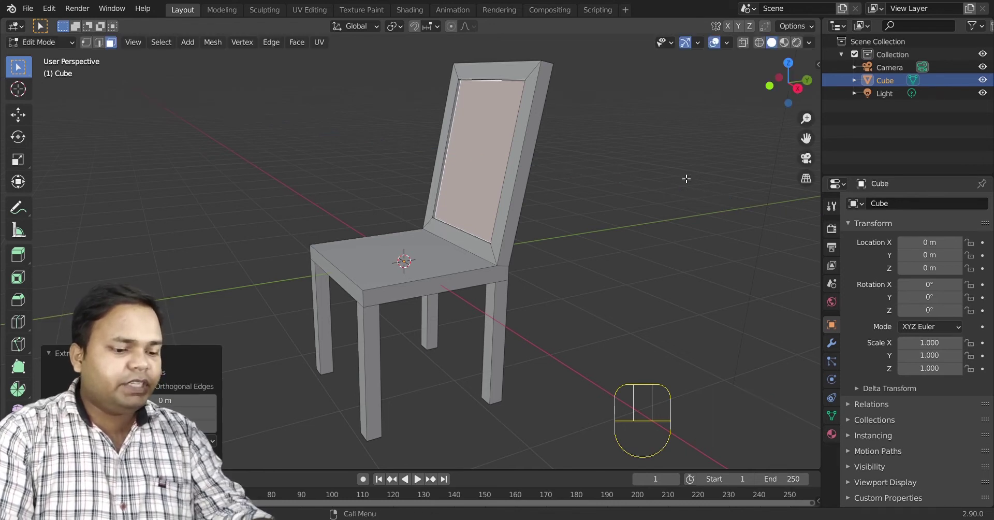
key(i)
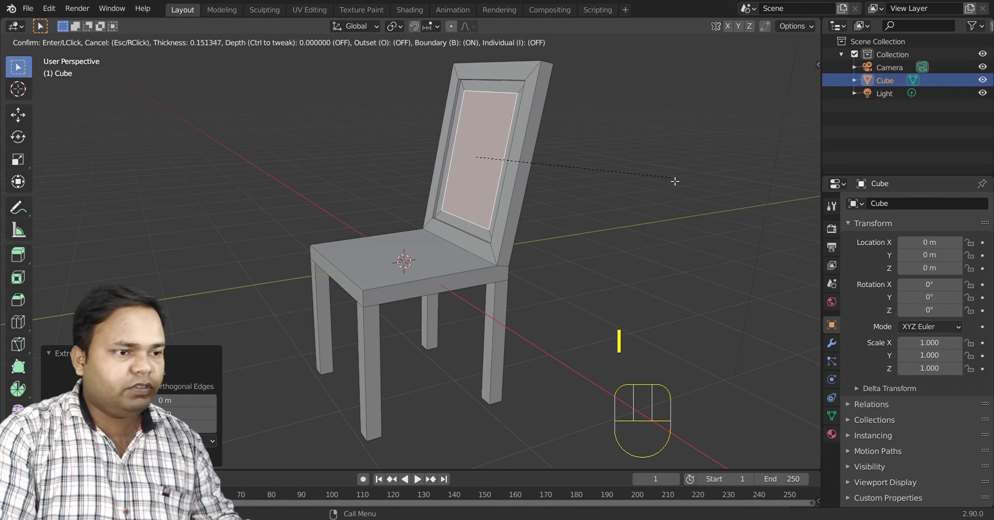
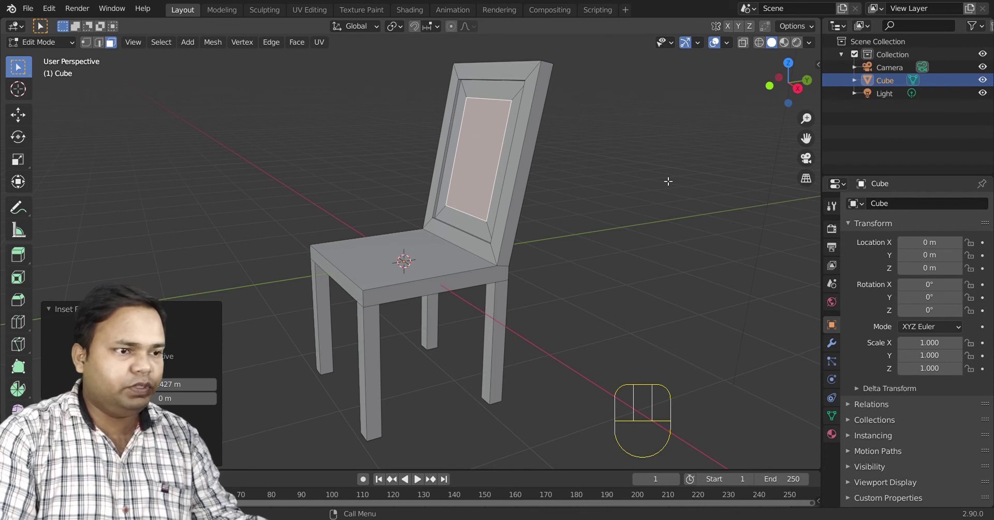
key(e)
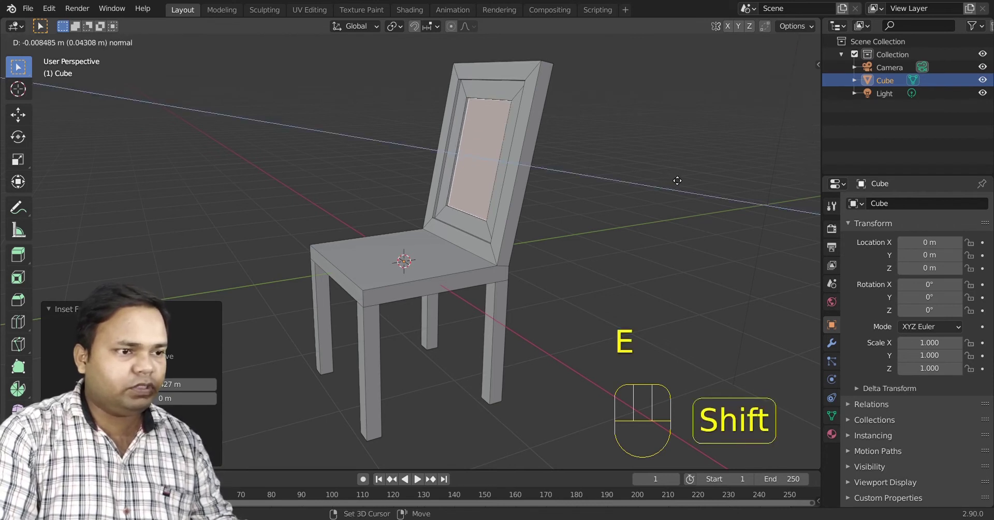
click(683, 173)
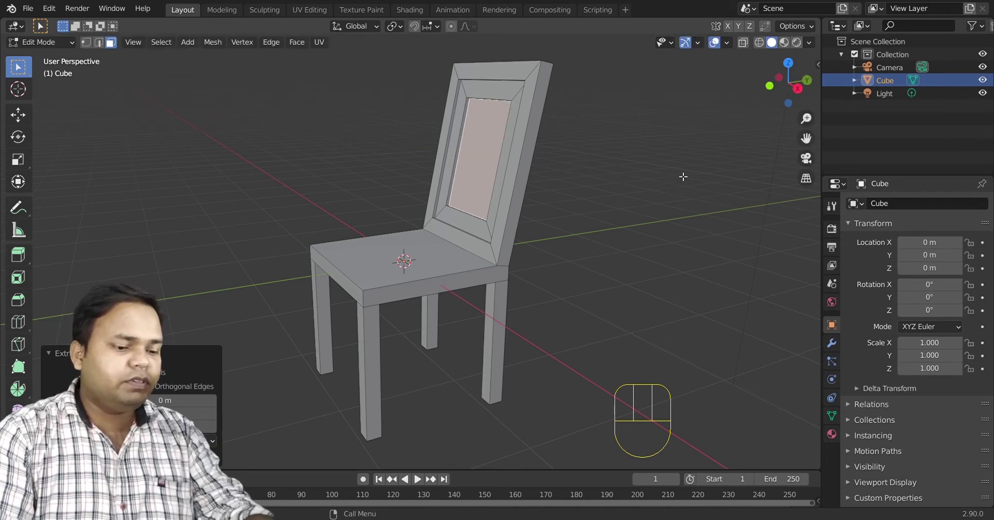
Inset the innermost panel again and extrude it back through the backrest
key(i)
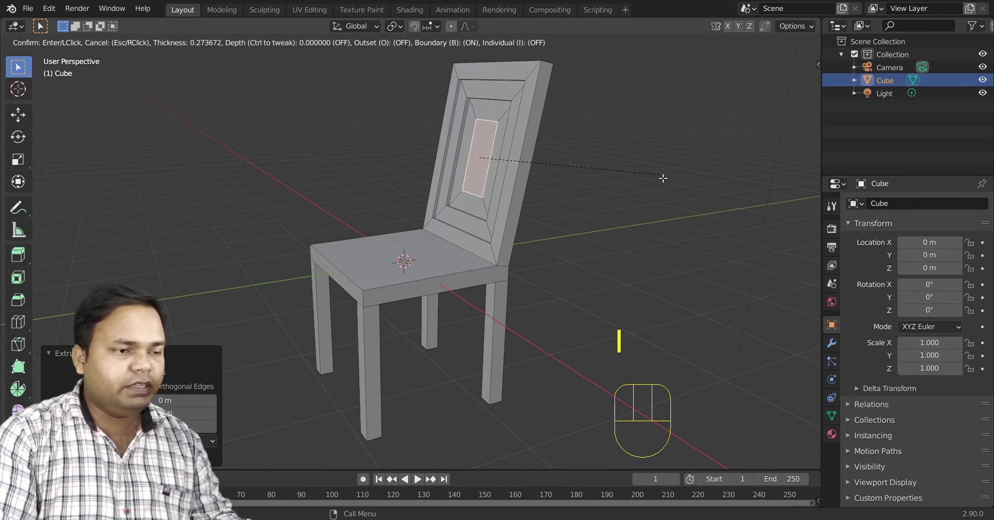
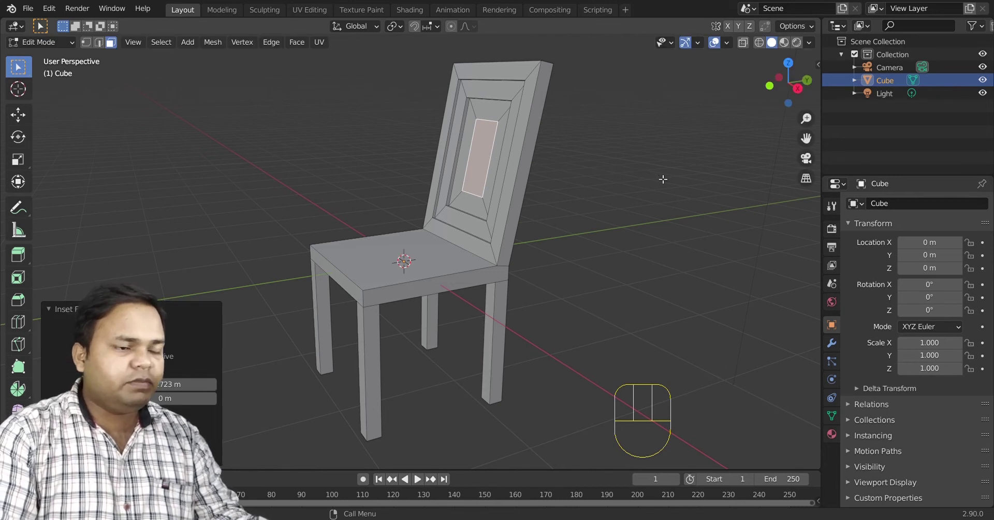
key(e)
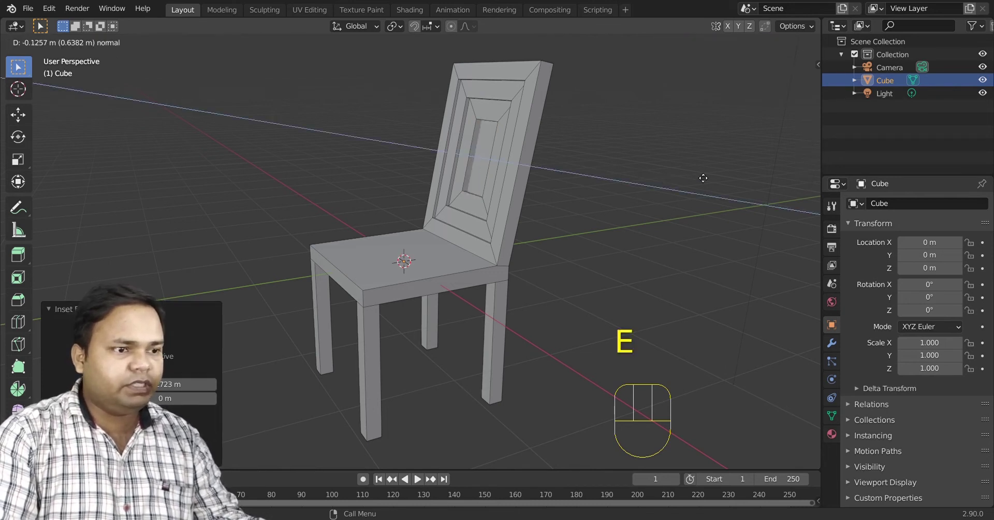
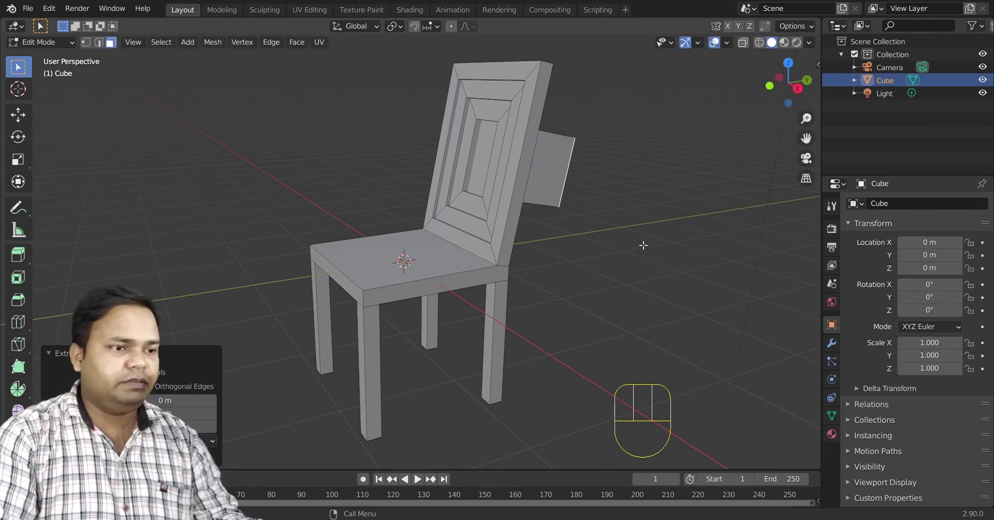
Orbit behind the chair and select the large rear face of the backrest
drag(486, 158, 429, 211)
click(429, 204)
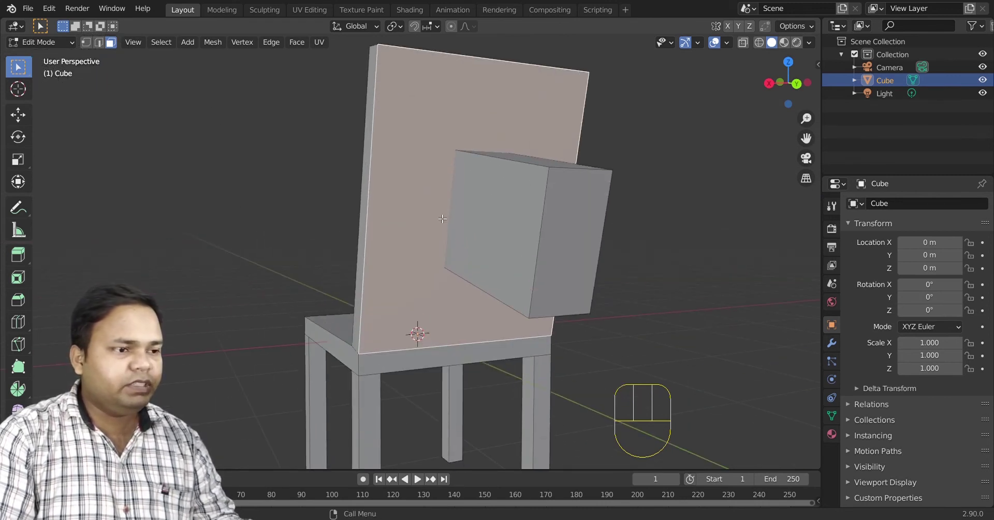
drag(429, 216, 405, 219)
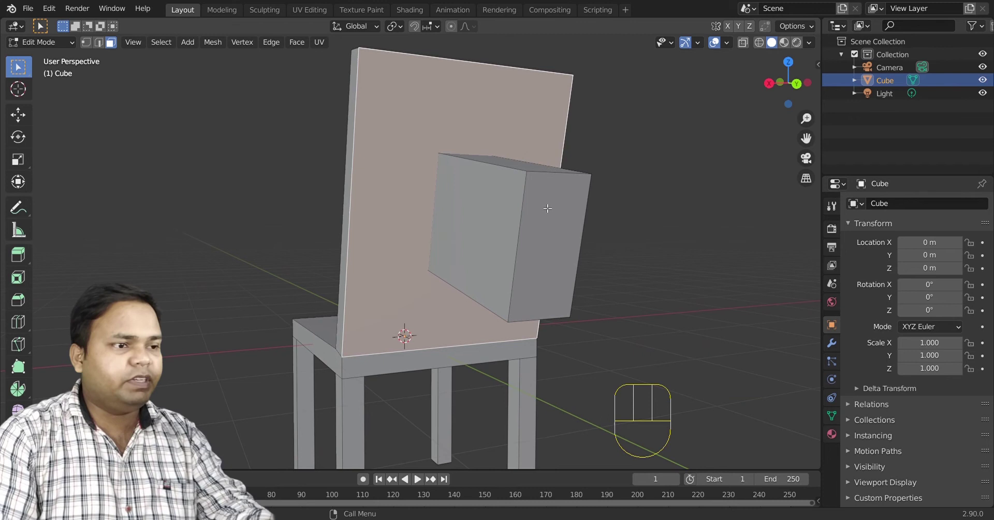
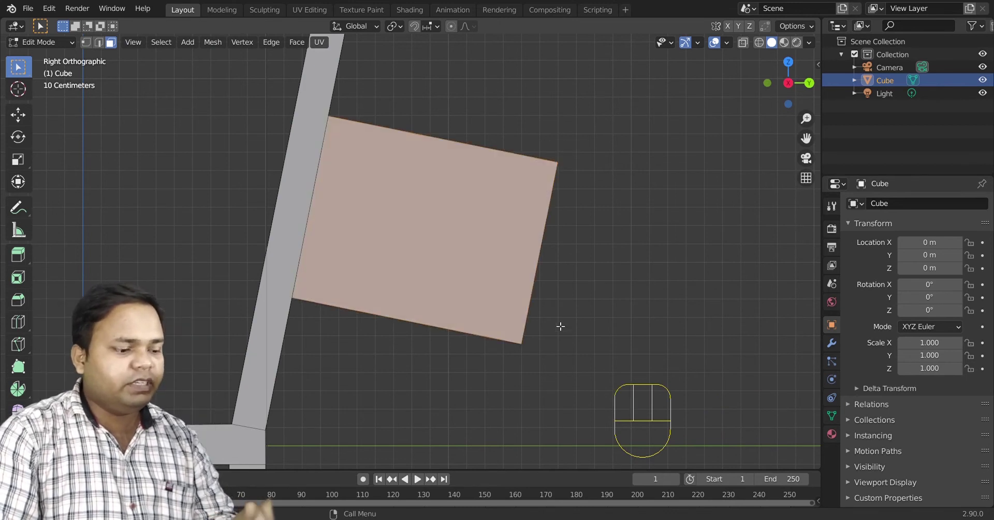
In vertex mode with X-ray on, select the end vertices of the protruding block in side view
key(1)
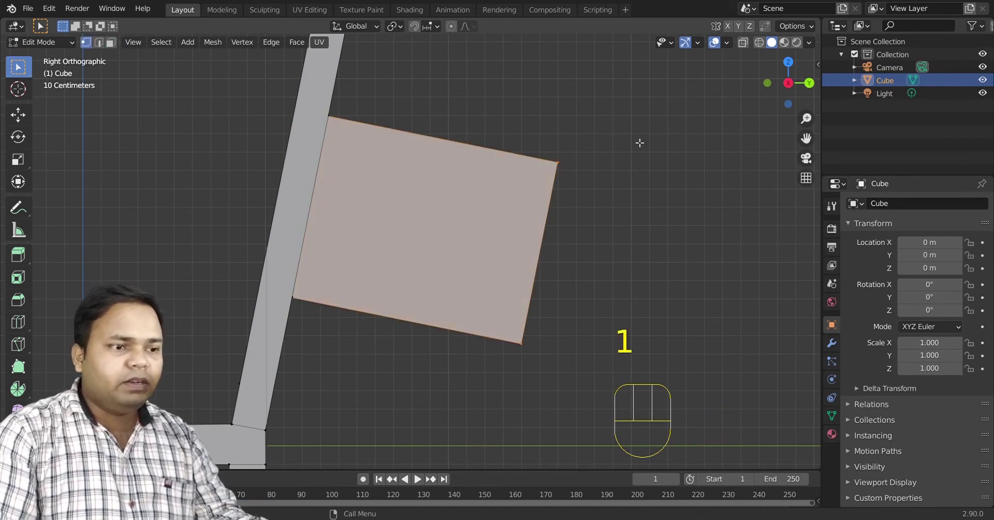
drag(550, 208, 518, 236)
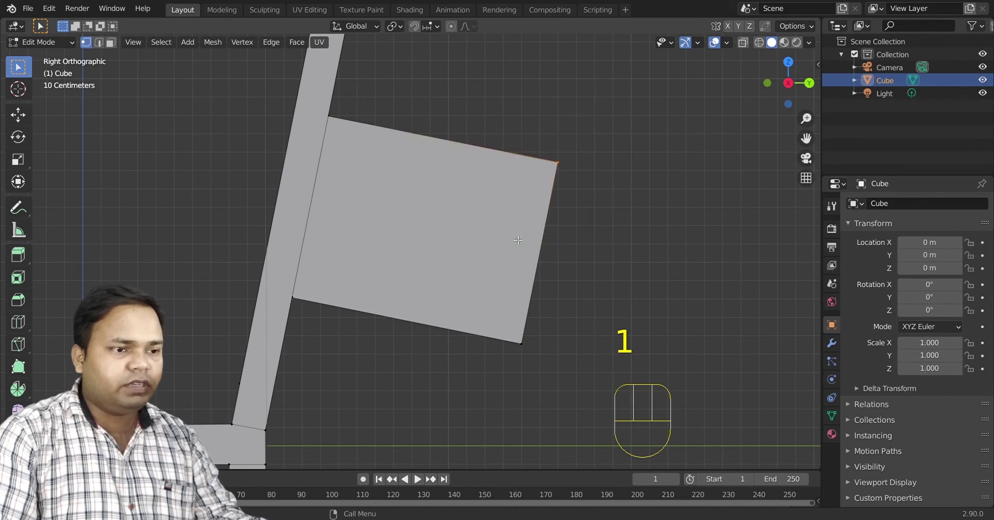
click(529, 347)
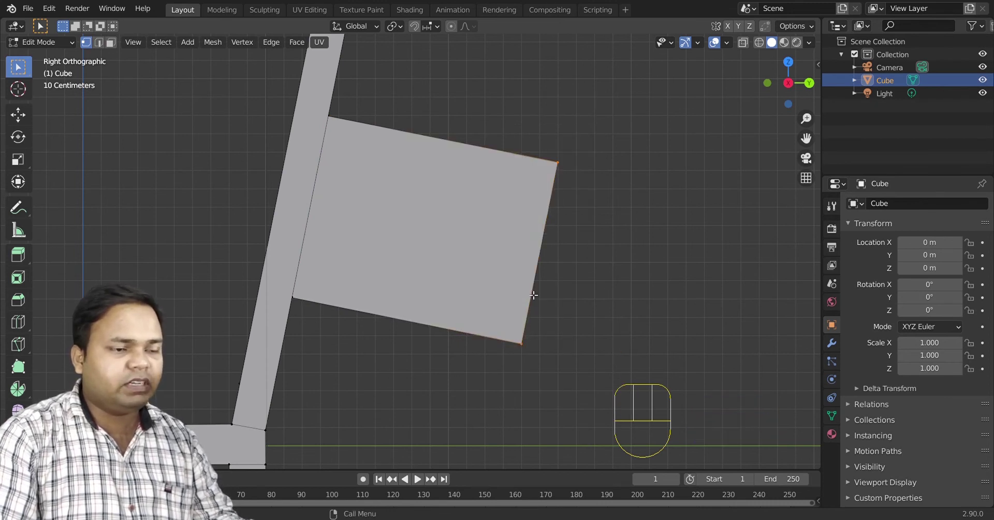
drag(592, 205, 572, 210)
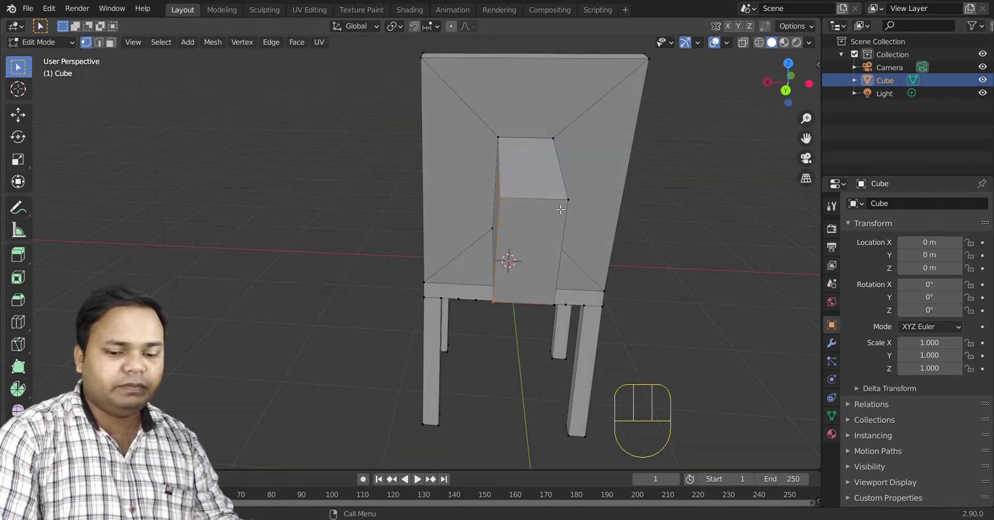
key(KP_3)
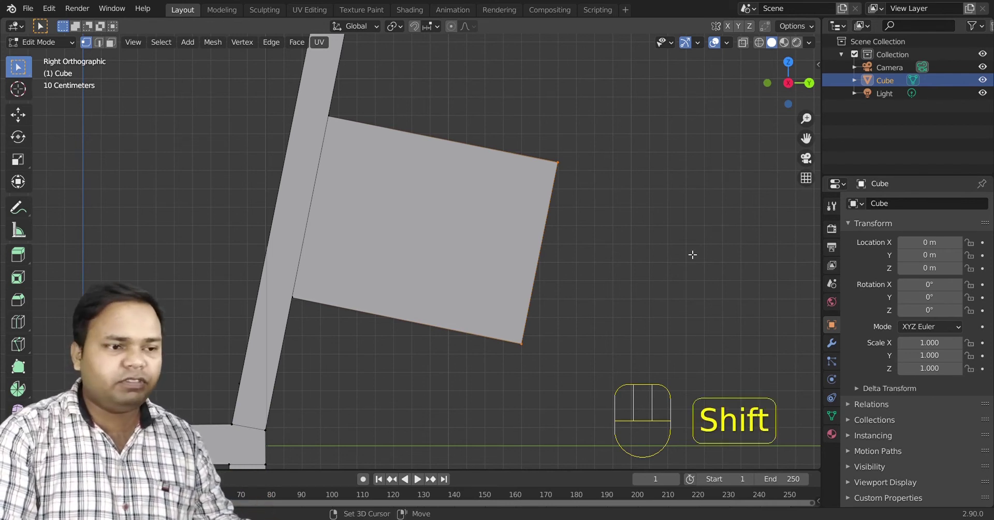
key(shift+z)
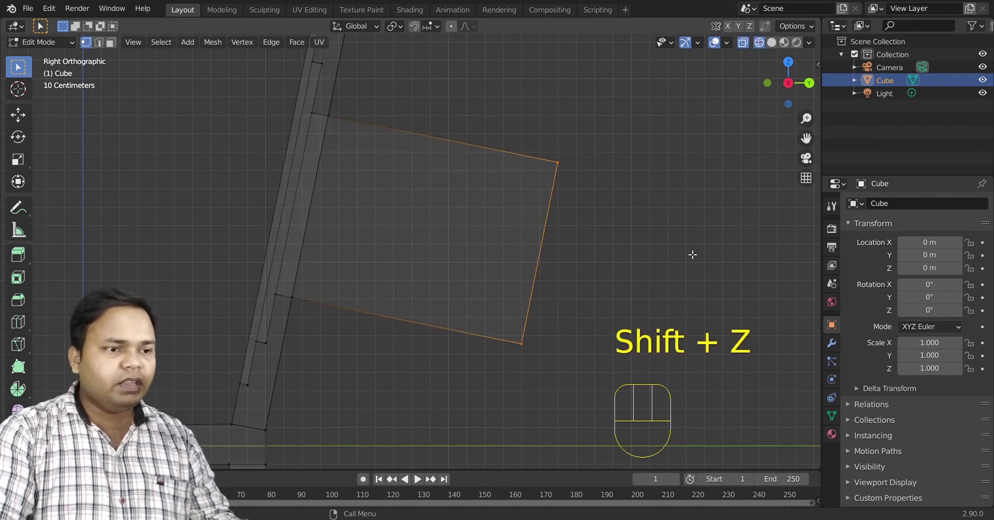
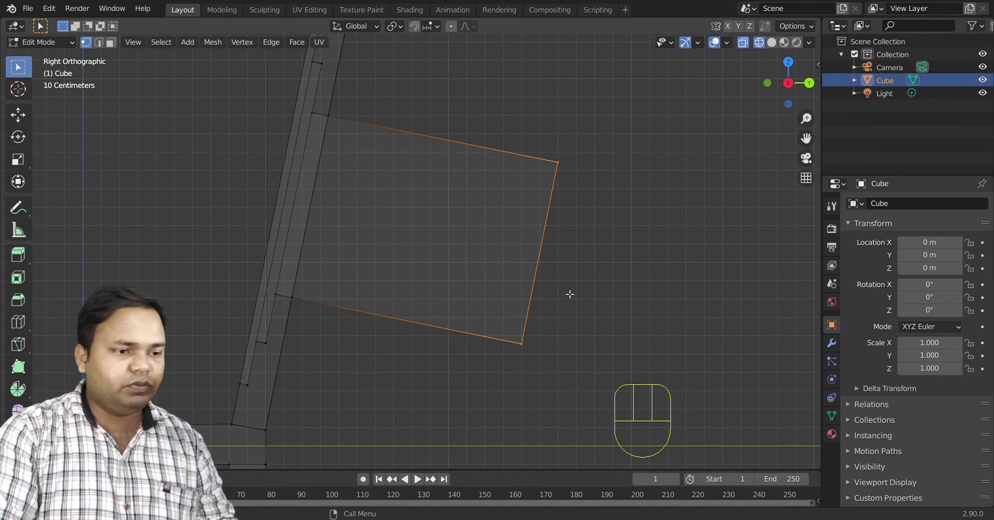
drag(597, 248, 517, 269)
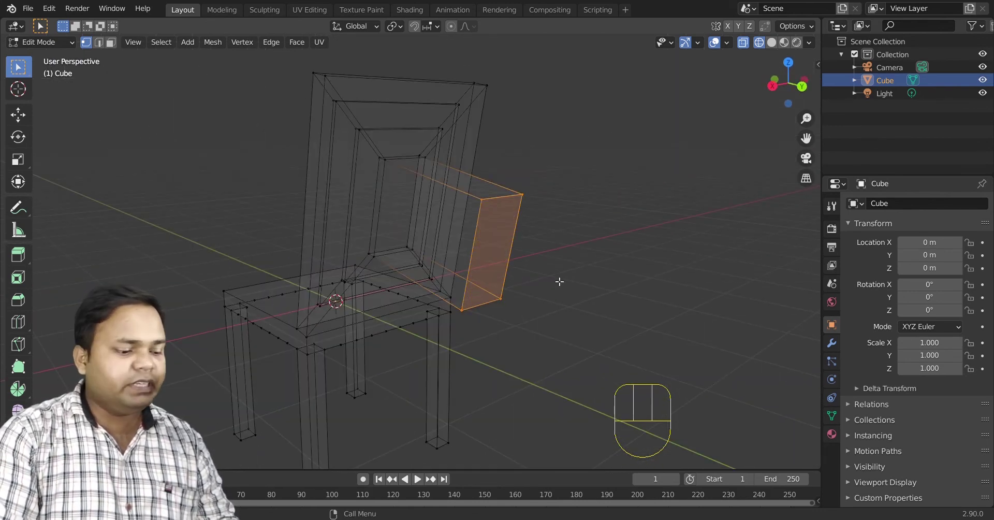
Delete the block's vertices to leave an open hole through the backrest, then turn X-ray off
key(x)
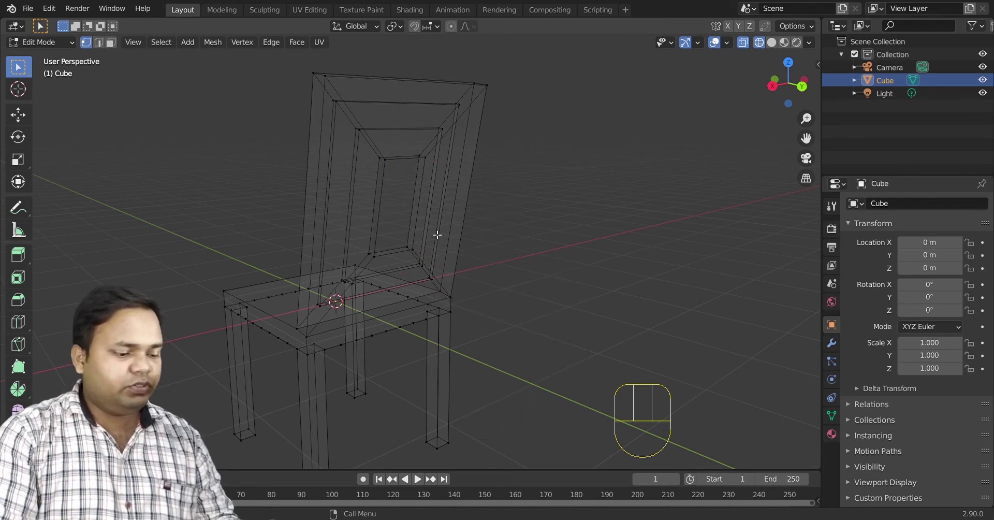
key(shift+z)
drag(380, 262, 405, 271)
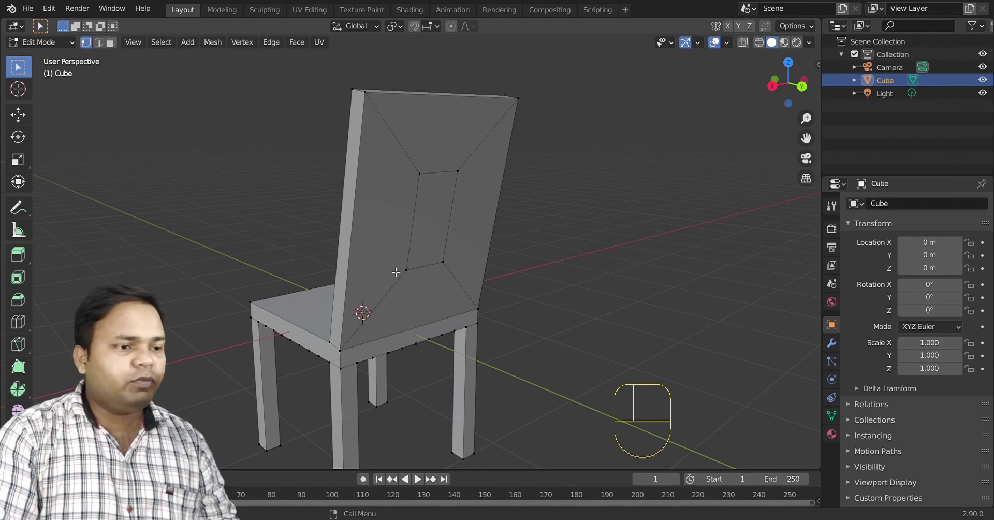
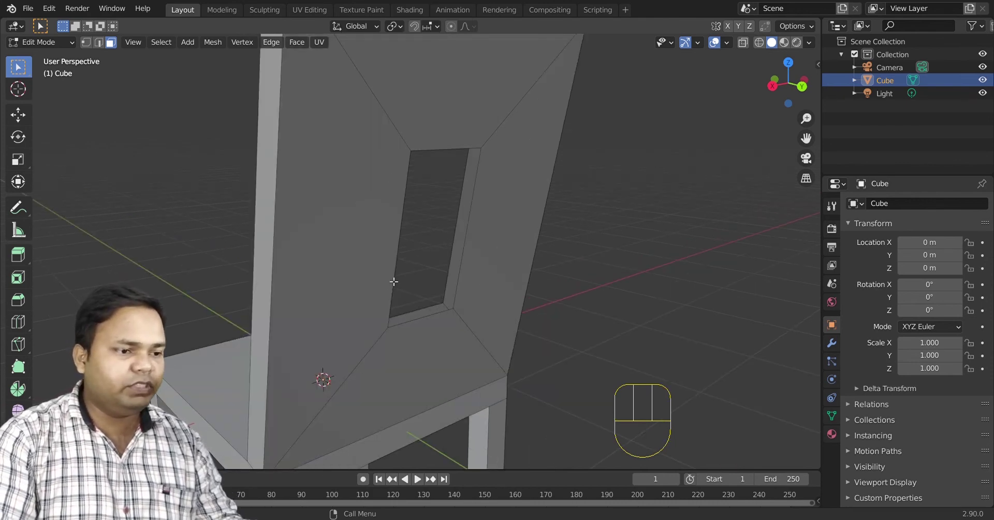
In edge mode, select rim edges of the backrest hole and zoom in on them with View Selected
key(3)
key(2)
click(465, 262)
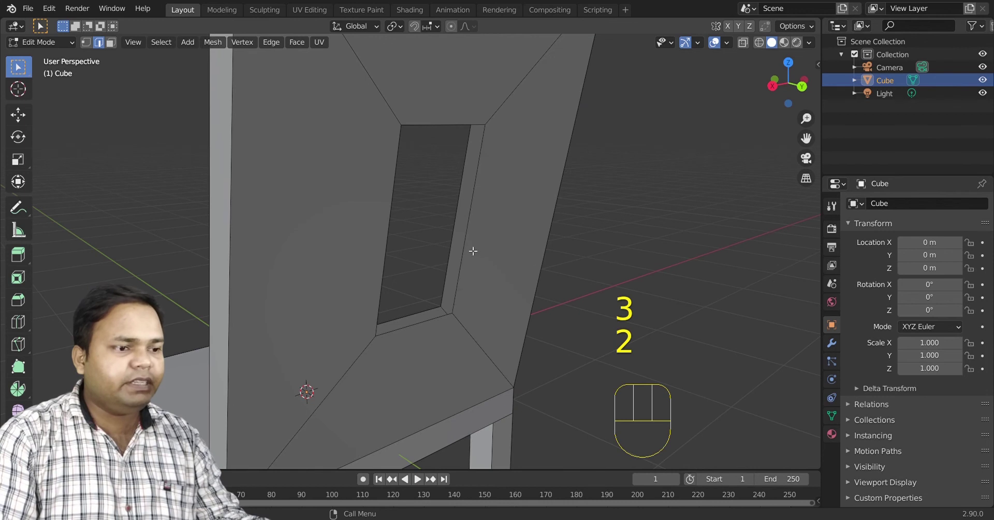
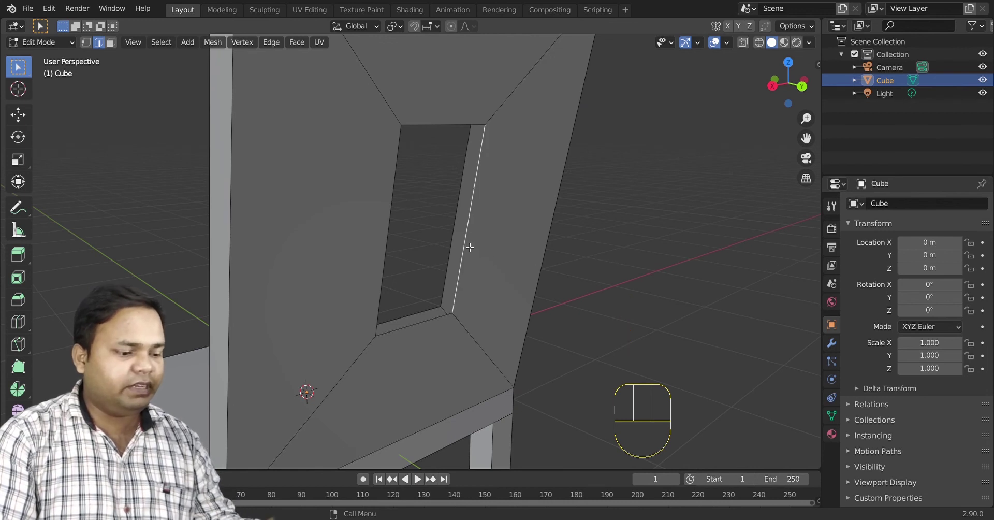
key(KP_Decimal)
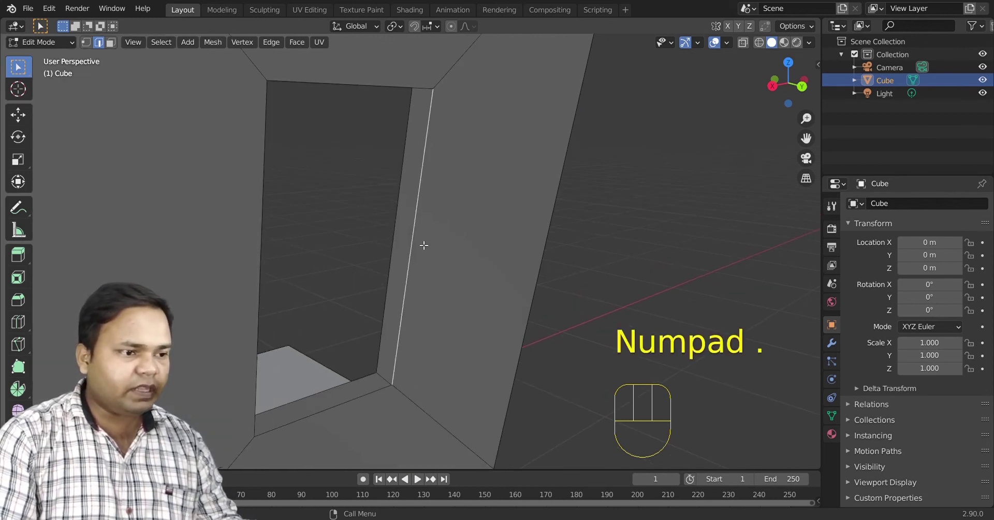
click(394, 249)
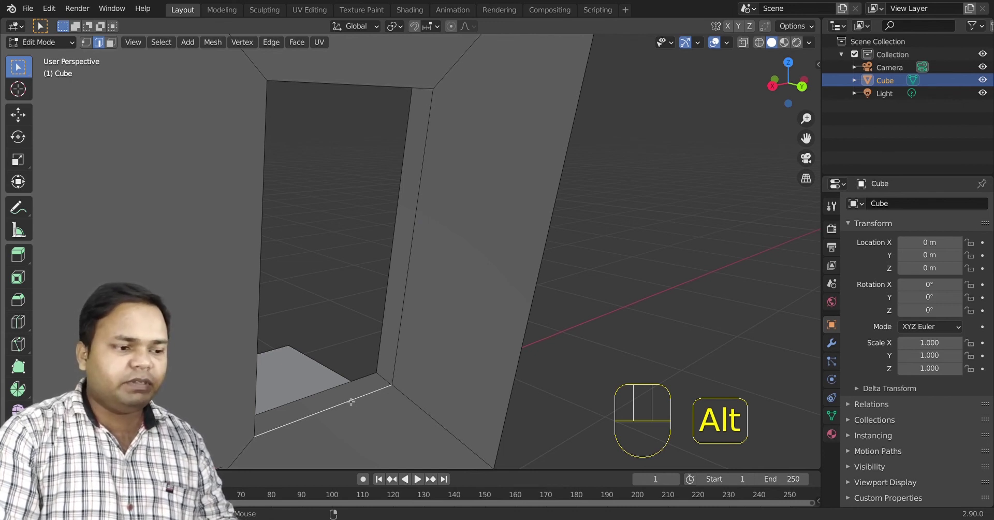
Select the whole rim loop of the hole and search for the Bridge Edge Loops command
click(350, 398)
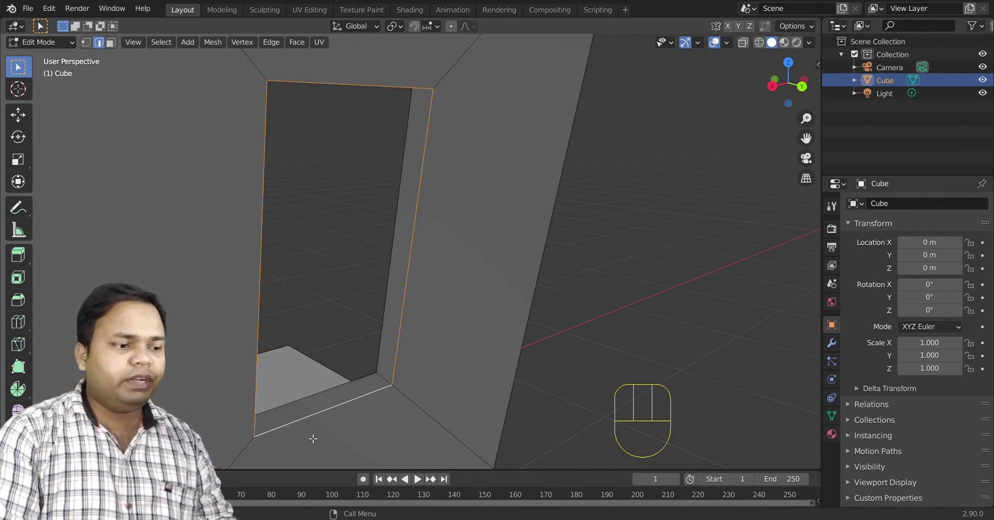
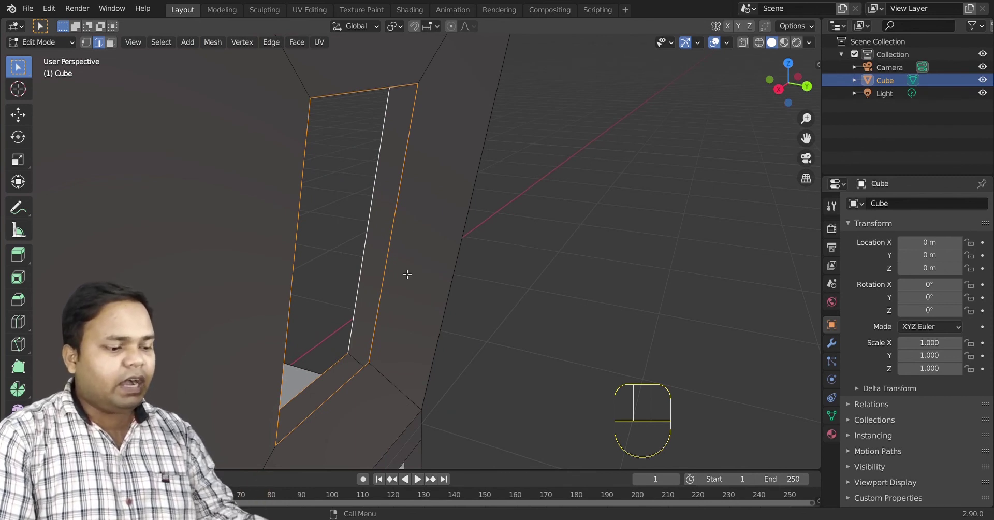
key(F3)
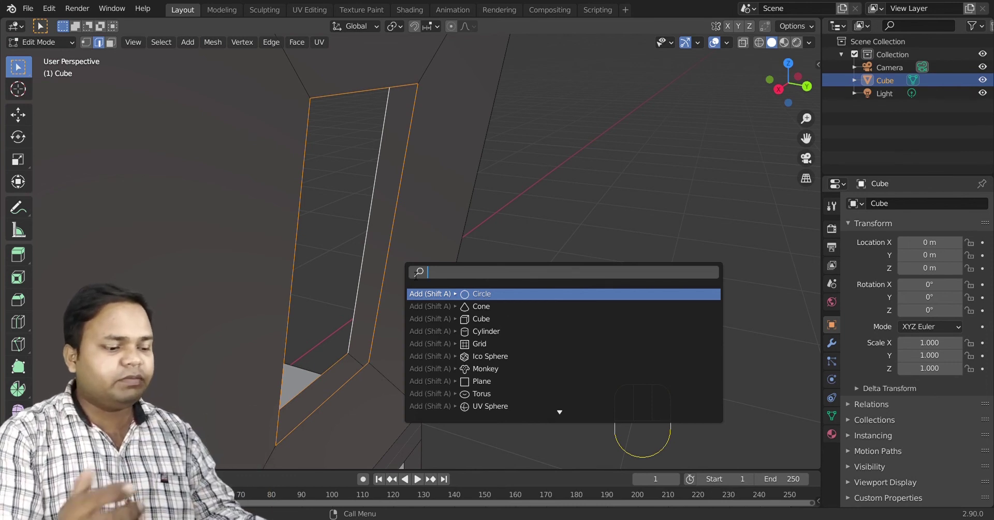